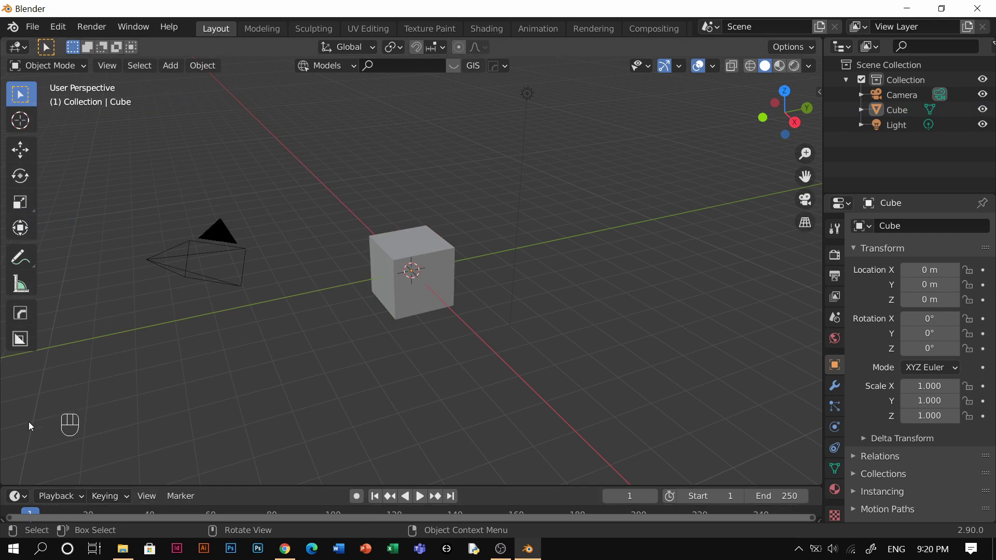
Select every default object in the scene ready for deletion
key("a")
key("a")
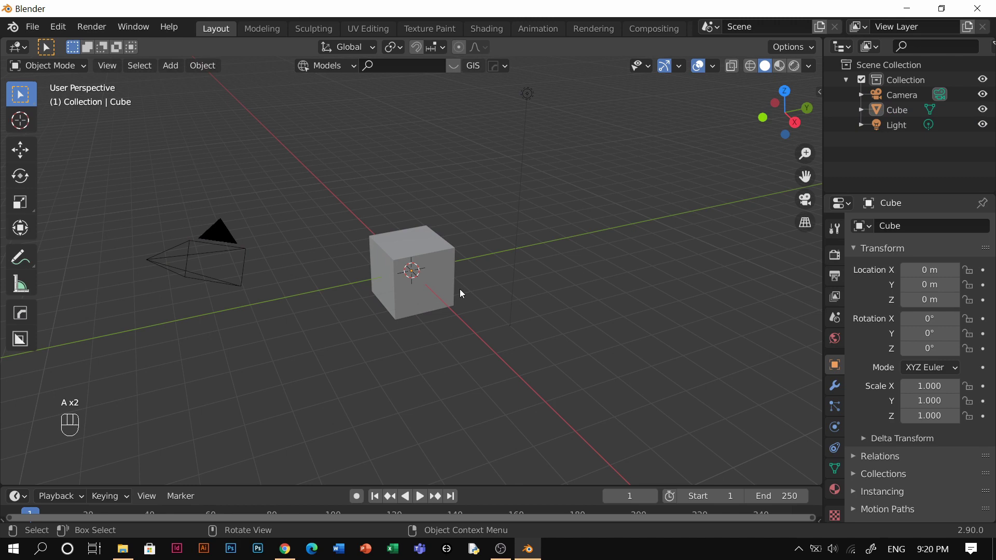
key("a")
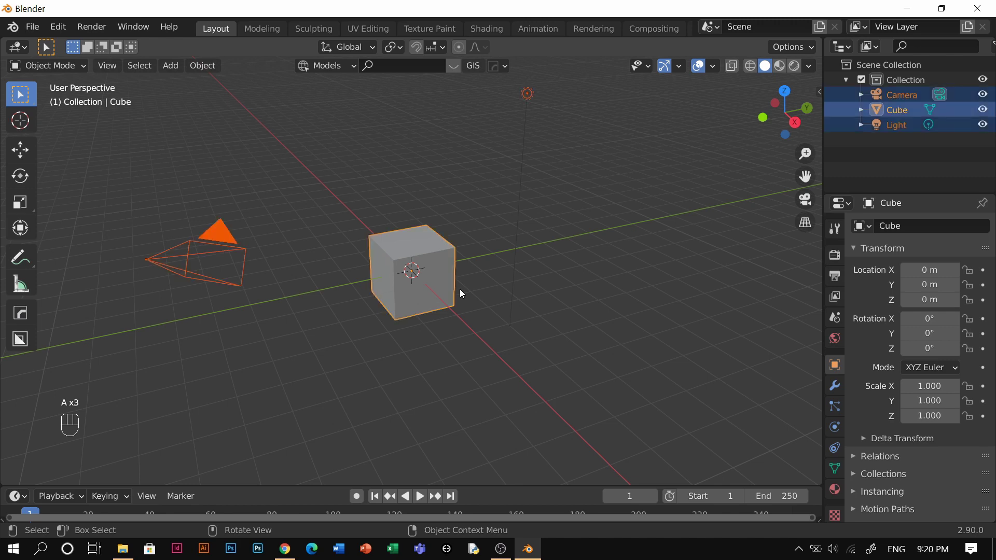
Delete the default objects and add an A.N.T. Landscape mesh with its generation panel expanded
key("x")
key("shift+a")
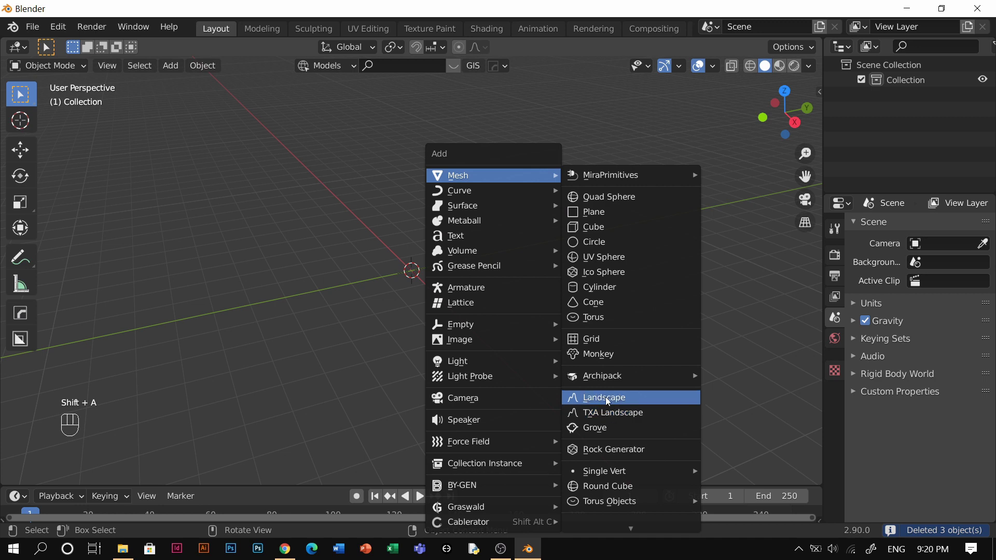
middle_click(464, 278)
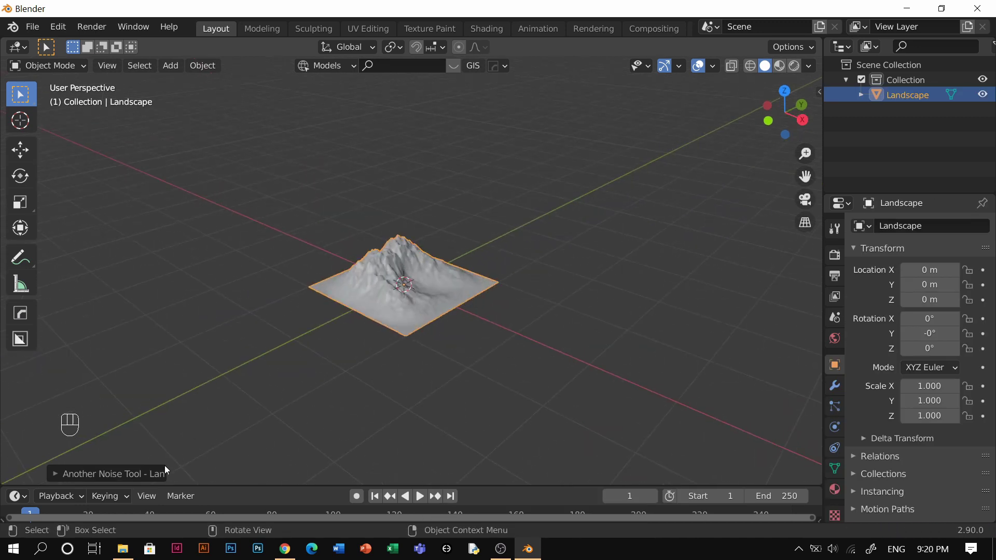
left_click(101, 480)
middle_click(102, 480)
middle_click(335, 271)
left_click(326, 268)
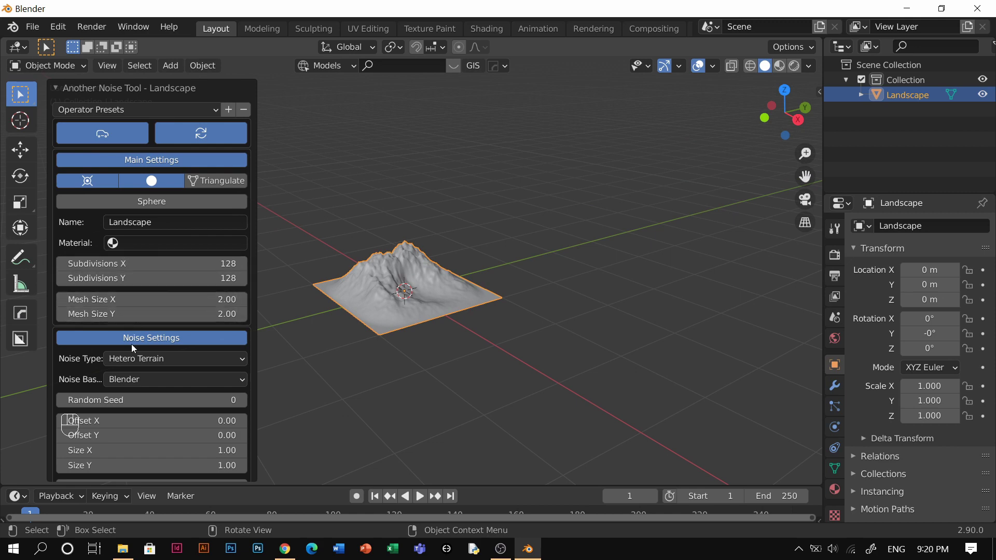
Try several noise types in the Another Noise Tool panel for the terrain
left_click(249, 403)
left_click(247, 402)
middle_click(485, 294)
scroll("up", 3)
middle_click(519, 294)
middle_click(246, 405)
left_click(246, 405)
middle_click(135, 362)
middle_click(131, 386)
left_click_drag(130, 386, 154, 377)
middle_click(155, 377)
Tweak the noise values into a rugged mountain shape and collapse the generation panel
left_click_drag(143, 358, 151, 234)
left_click_drag(151, 235, 669, 309)
middle_click(668, 308)
left_click_drag(541, 388, 519, 339)
scroll("down", 3)
middle_click(730, 382)
scroll("down", 3)
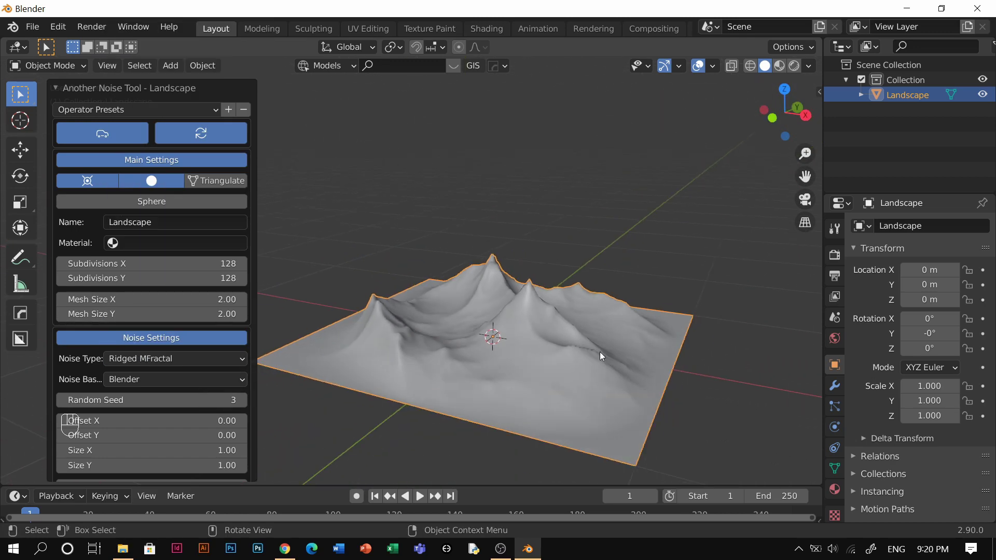
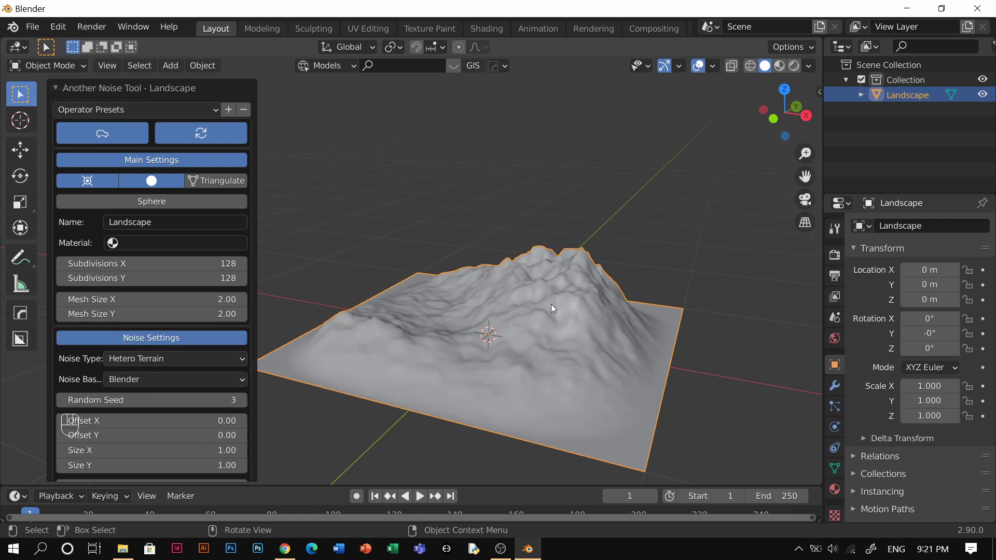
left_click(245, 405)
middle_click(678, 319)
middle_click(610, 327)
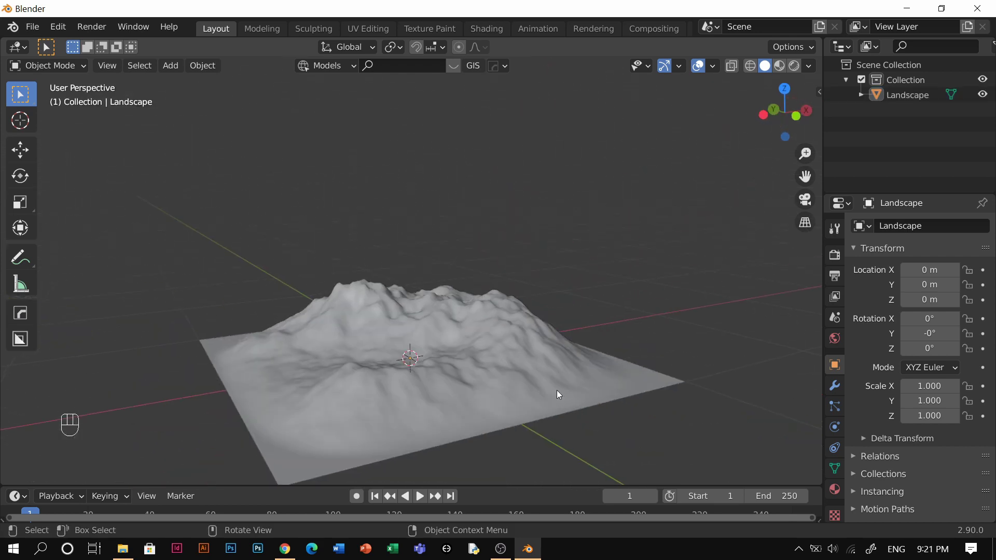
Fly the camera so its view frames the mountain range, then select the landscape's modifier settings
key("shift+a")
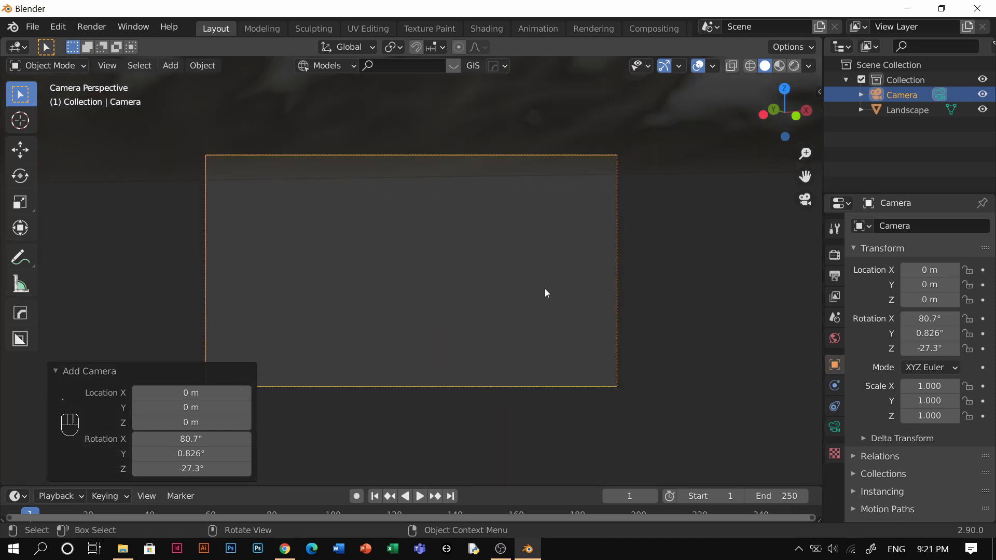
key("shift+`")
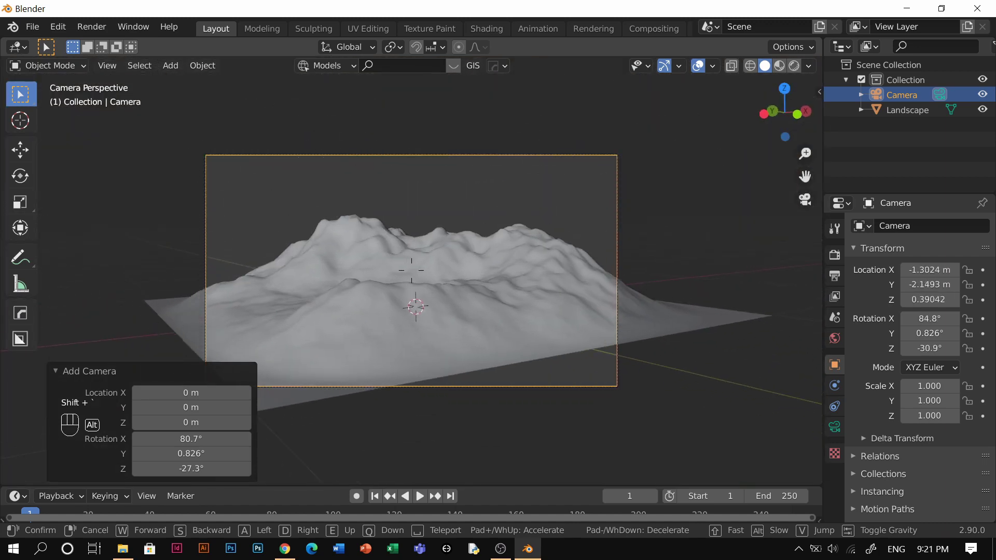
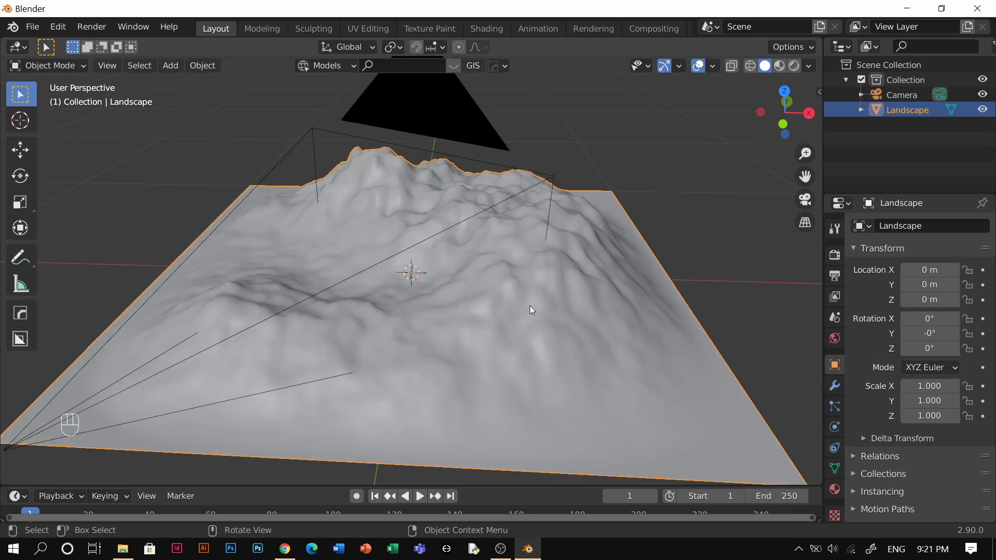
left_click(833, 388)
middle_click(911, 232)
left_click_drag(711, 487, 637, 353)
Add a Subdivision Surface modifier, test viewport level 2, and settle on viewport 1, render 2
key("ctrl+1")
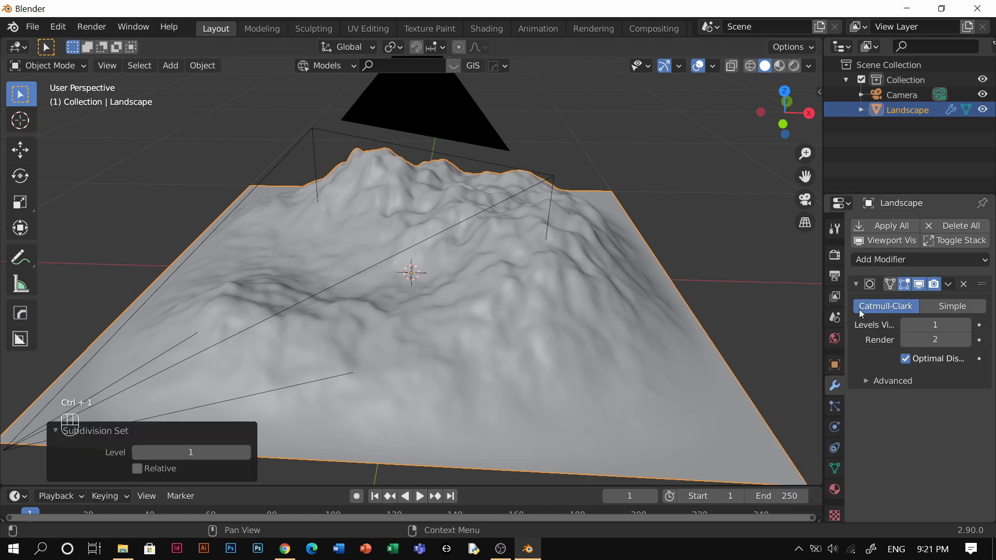
key("ctrl+2")
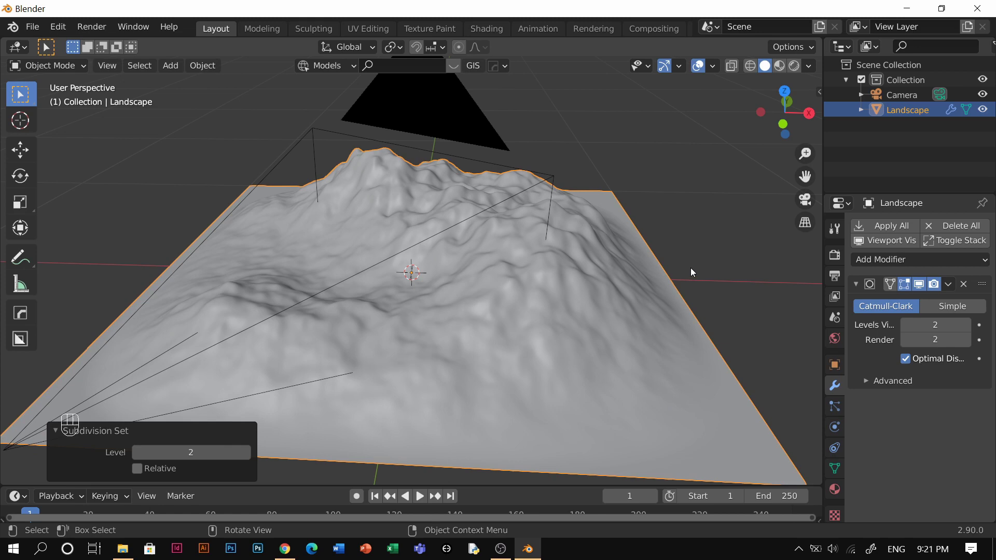
key("ctrl+1")
middle_click(610, 284)
scroll("up", 3)
middle_click(627, 239)
middle_click(692, 160)
scroll("up", 3)
middle_click(600, 242)
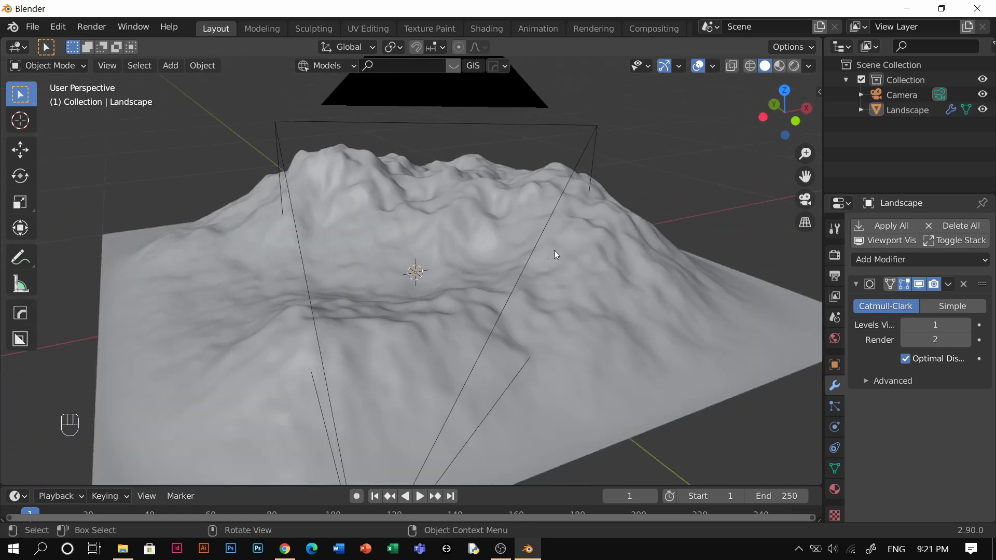
Append the TREES collection of image trees into the scene from the File menu
key("`")
middle_click(524, 264)
scroll("up", 3)
left_click_drag(36, 32, 75, 194)
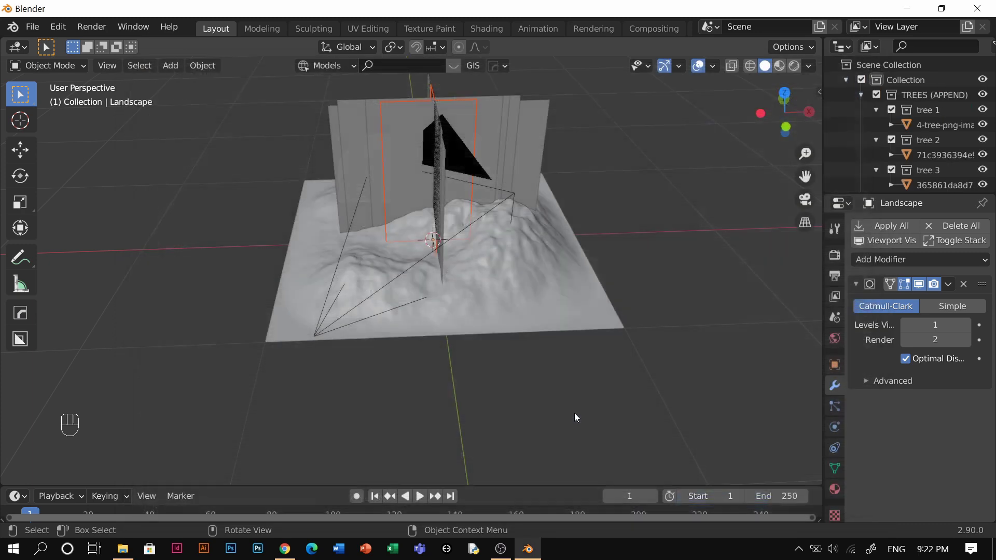
left_click(522, 253)
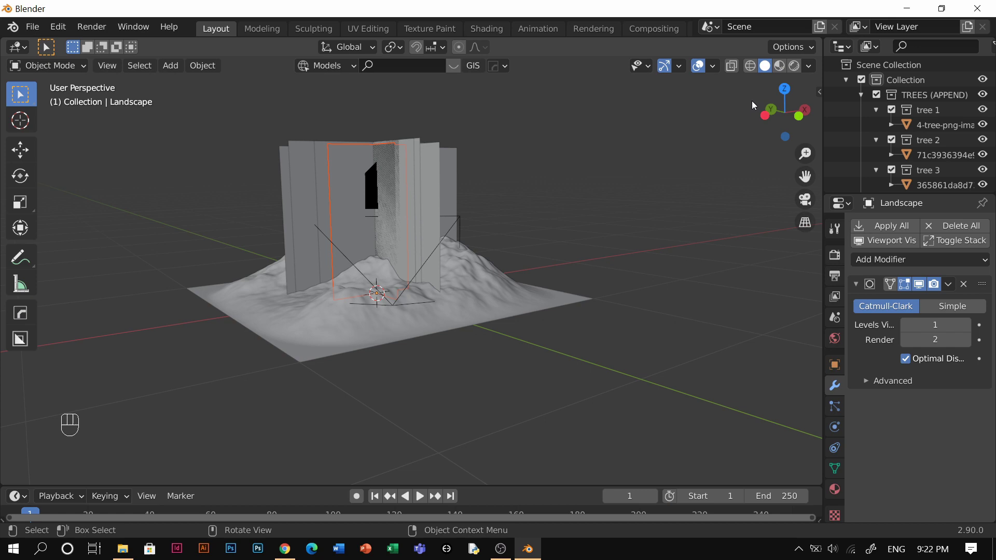
Switch to Material Preview shading and inspect the appended trees with their image textures
key("z")
middle_click(524, 344)
left_click(576, 347)
middle_click(662, 353)
left_click(671, 356)
middle_click(656, 361)
middle_click(591, 369)
left_click(878, 113)
left_click(880, 128)
left_click(879, 142)
left_click(879, 161)
middle_click(877, 174)
scroll("down", 3)
left_click(875, 150)
left_click_drag(876, 150, 877, 161)
scroll("down", 3)
left_click(876, 161)
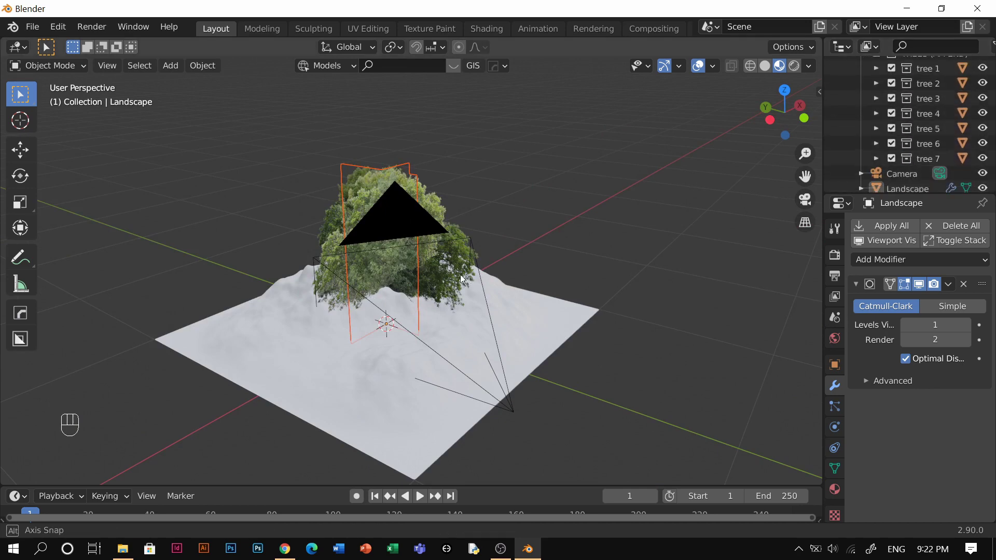
middle_click(415, 270)
left_click(477, 261)
middle_click(499, 261)
scroll("down", 3)
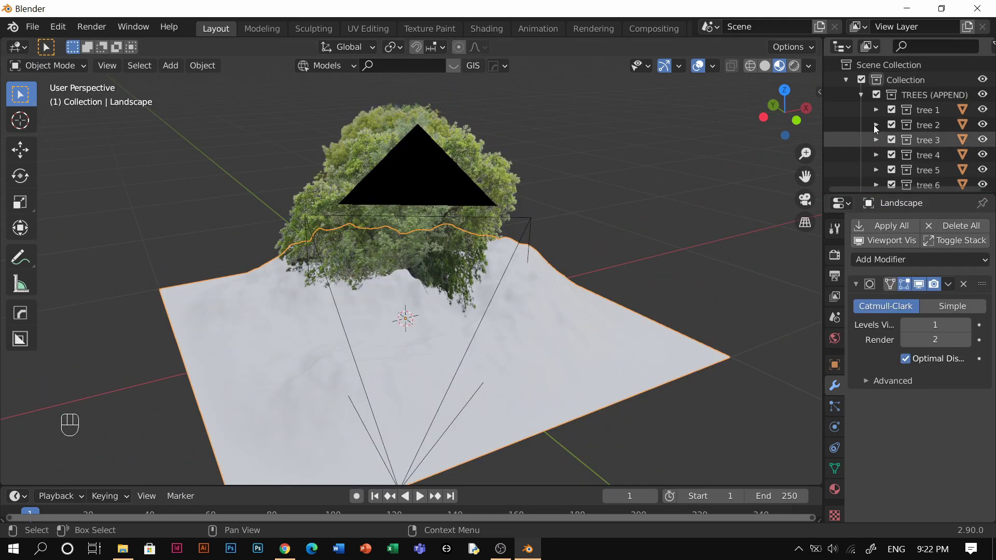
Collapse the TREES collection, move it to the Scene Collection top level and exclude it from view
left_click(853, 87)
left_click(926, 97)
left_click(866, 99)
left_click(914, 95)
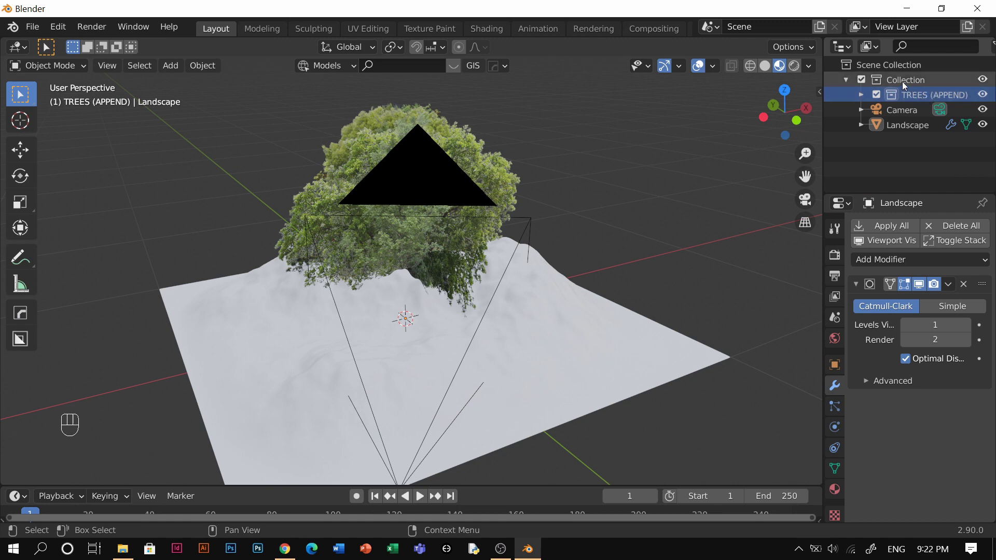
left_click(917, 97)
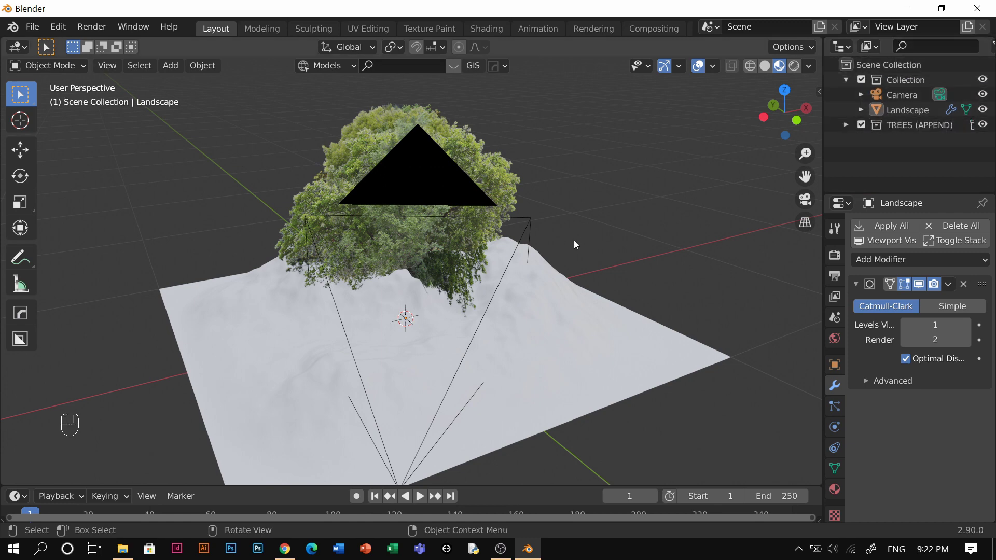
left_click(863, 131)
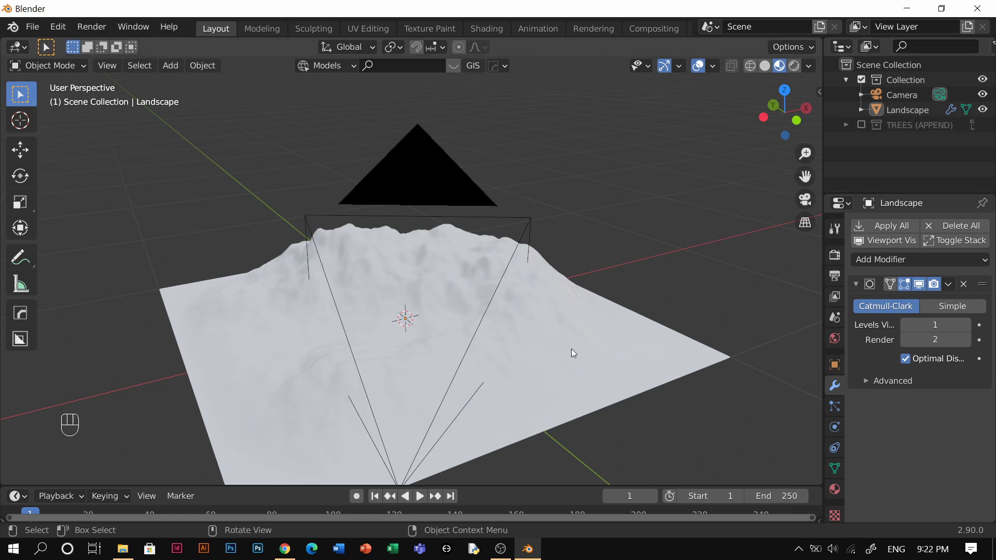
Add a Hair particle system to the landscape with a count of 500
left_click_drag(579, 351, 977, 241)
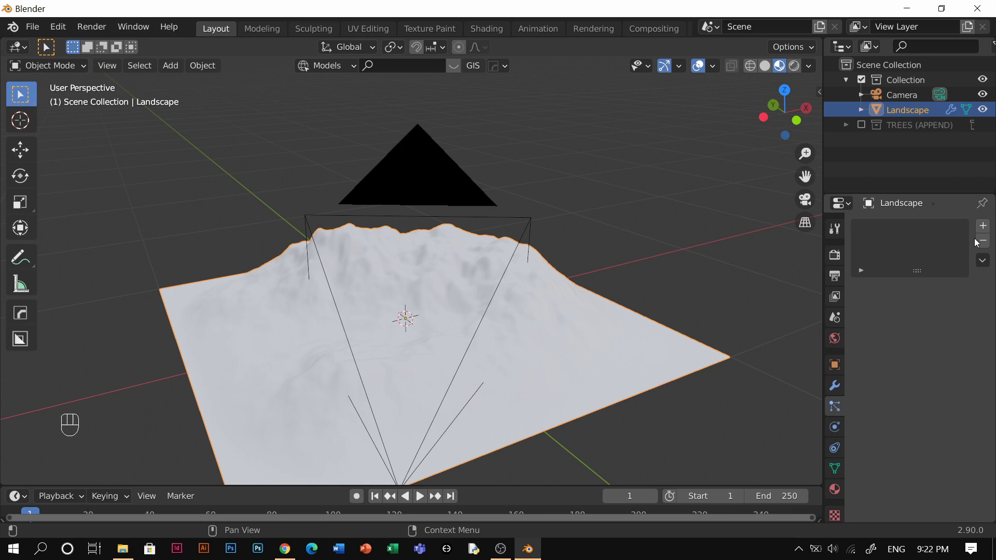
left_click(937, 260)
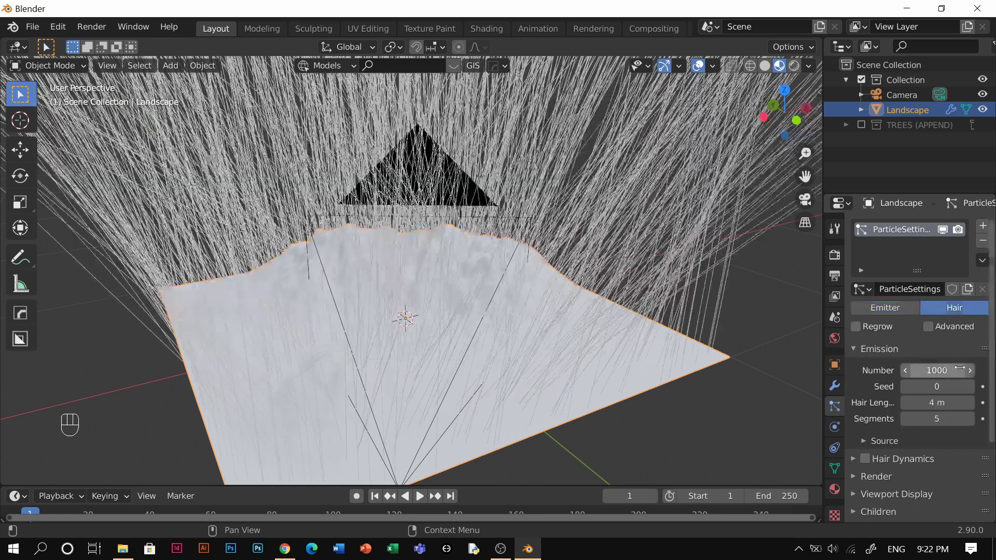
left_click_drag(954, 326, 904, 358)
key("0")
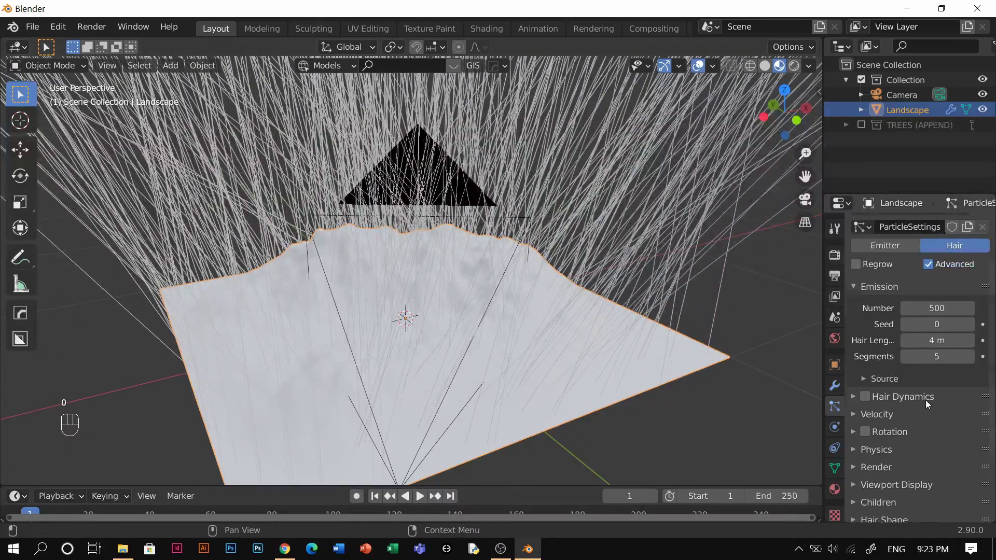
Render the particles as TREES collection instances at scale 0.05, then give the landscape a new material
left_click(881, 407)
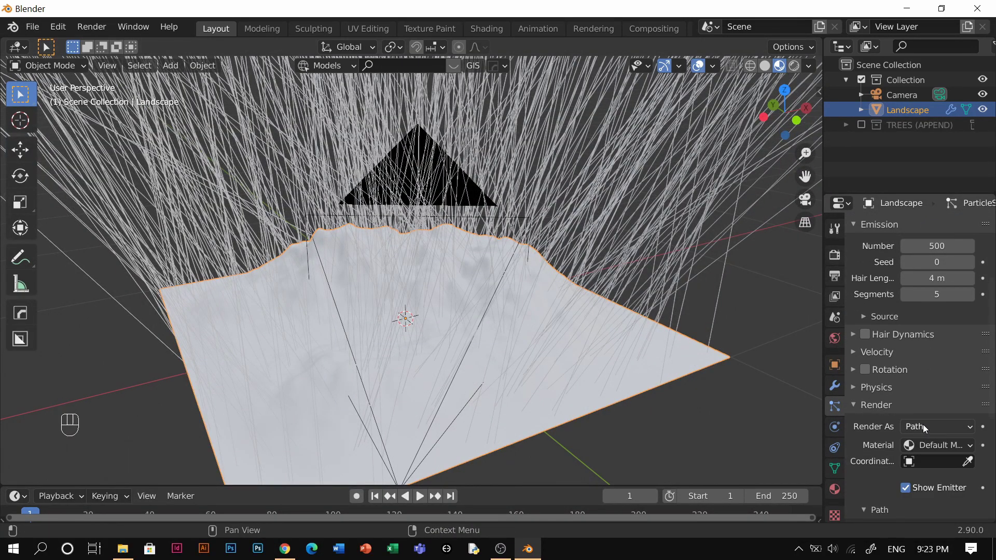
left_click_drag(896, 473, 882, 415)
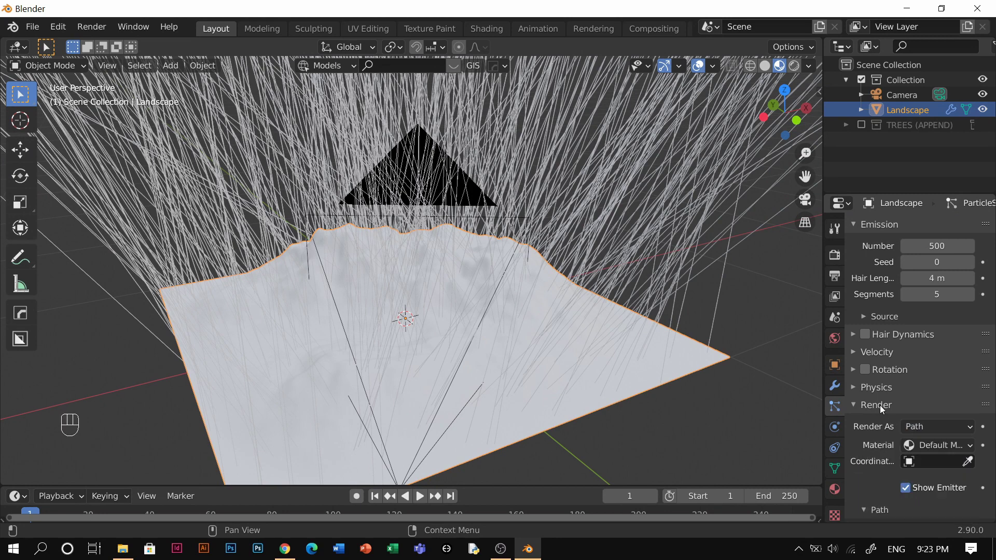
left_click_drag(919, 427, 931, 428)
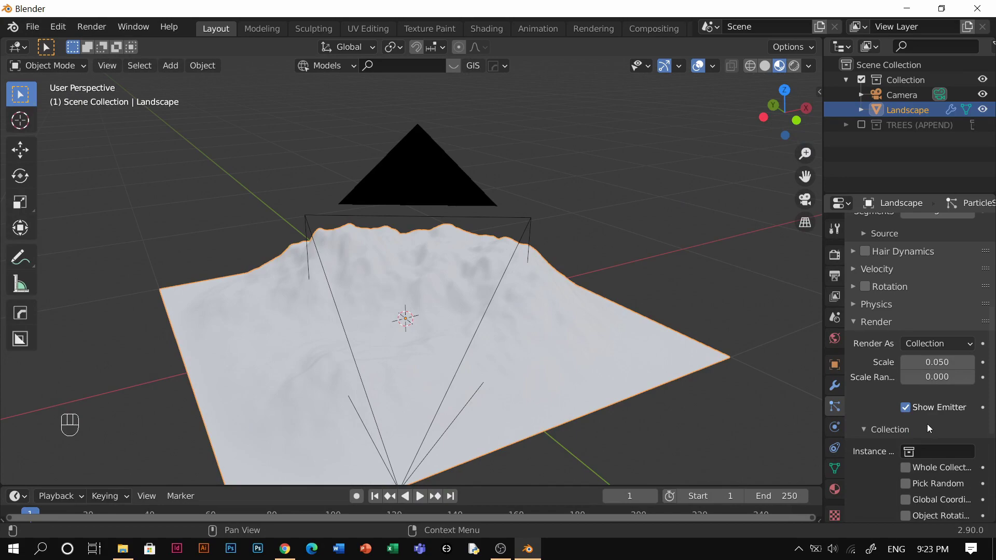
left_click(931, 410)
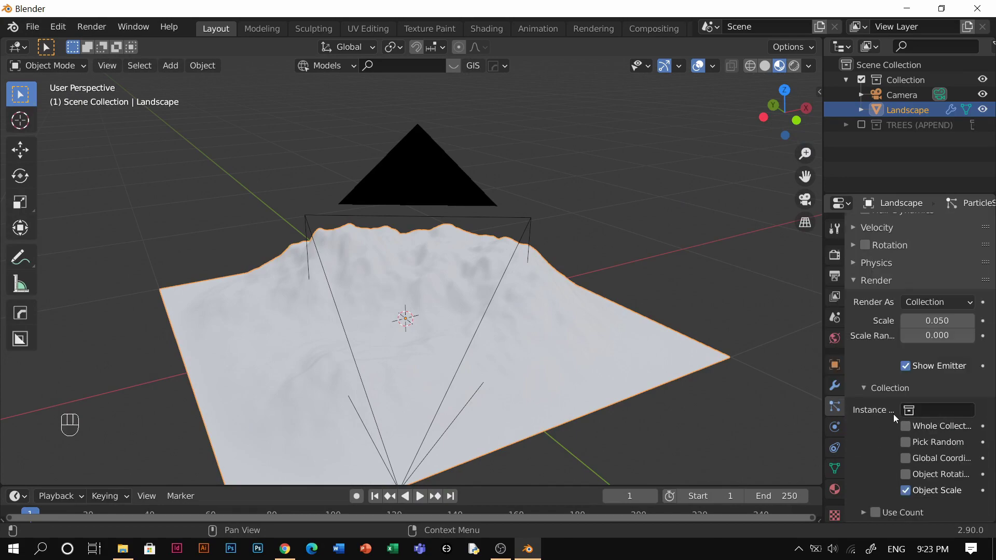
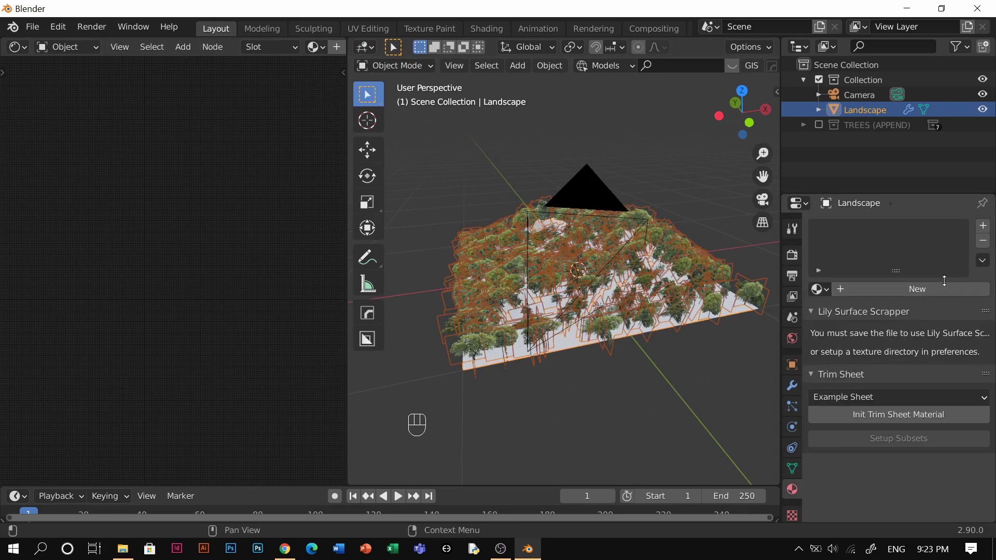
left_click(936, 295)
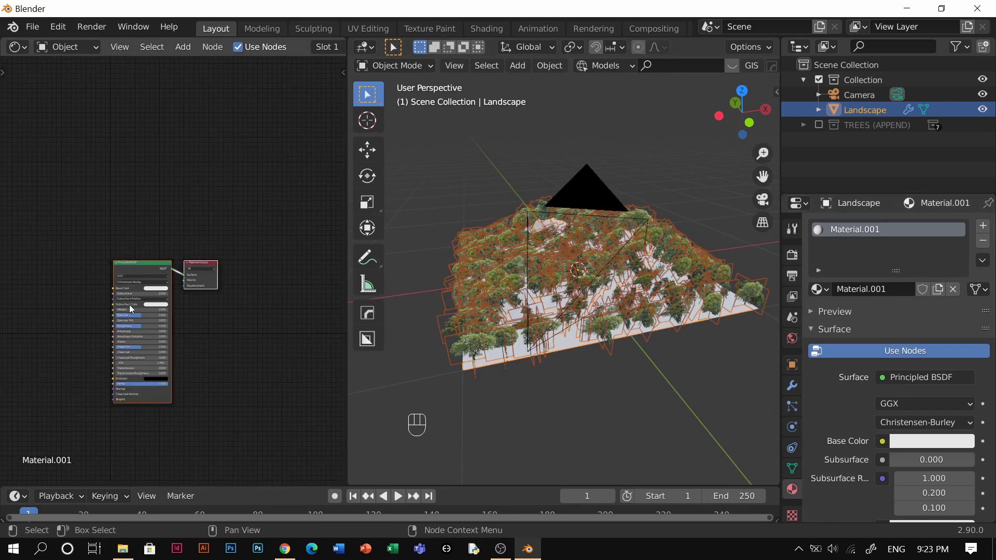
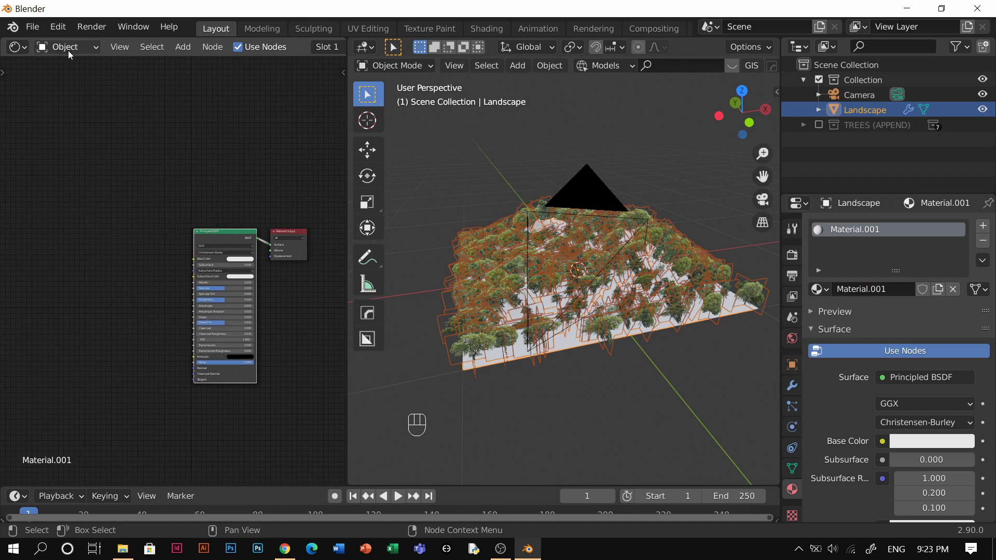
Reach for the menu to set up the Ground037 texture nodes for the landscape material
left_click_drag(63, 32, 107, 259)
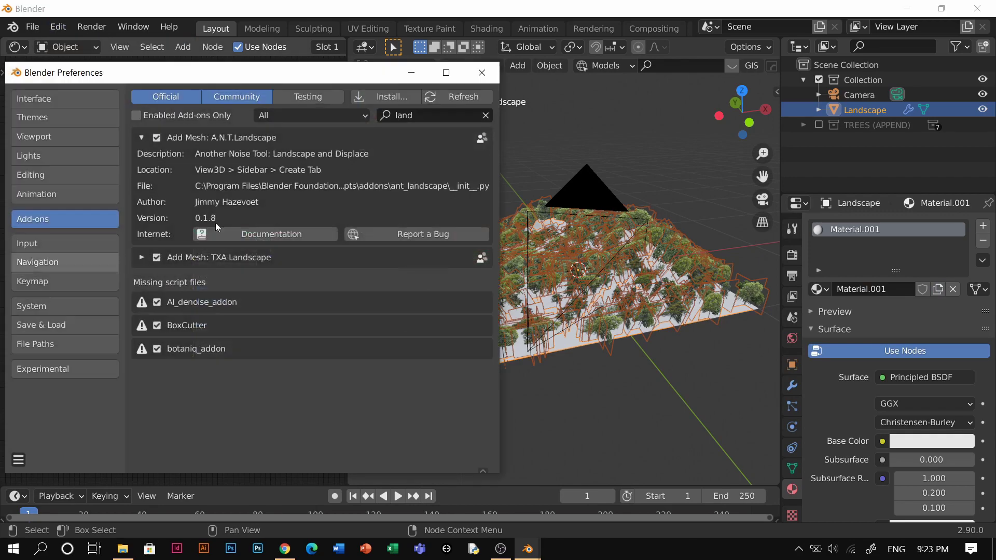
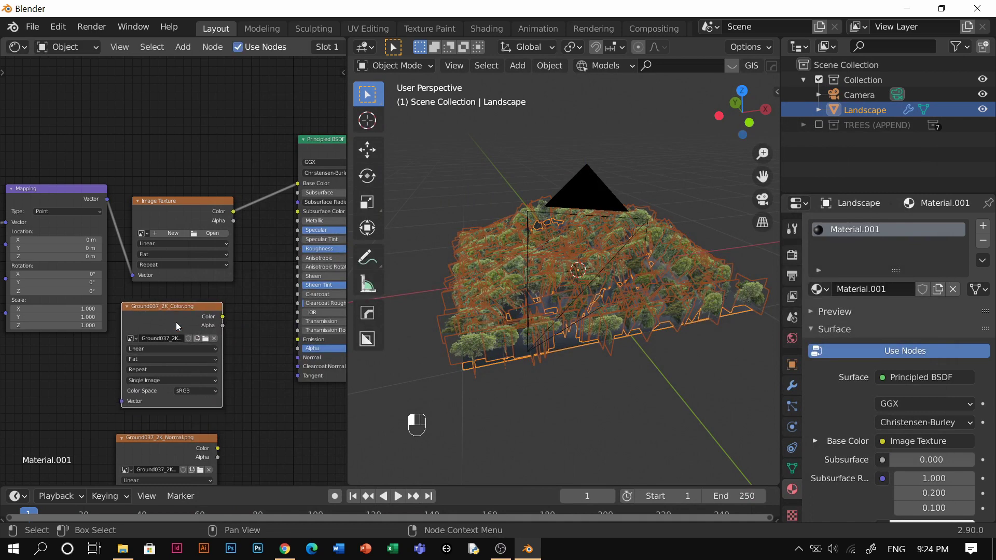
Swap in the Ground037 colour texture, add a Normal Map node, and link colour to Principled BSDF Base Color
left_click(190, 219)
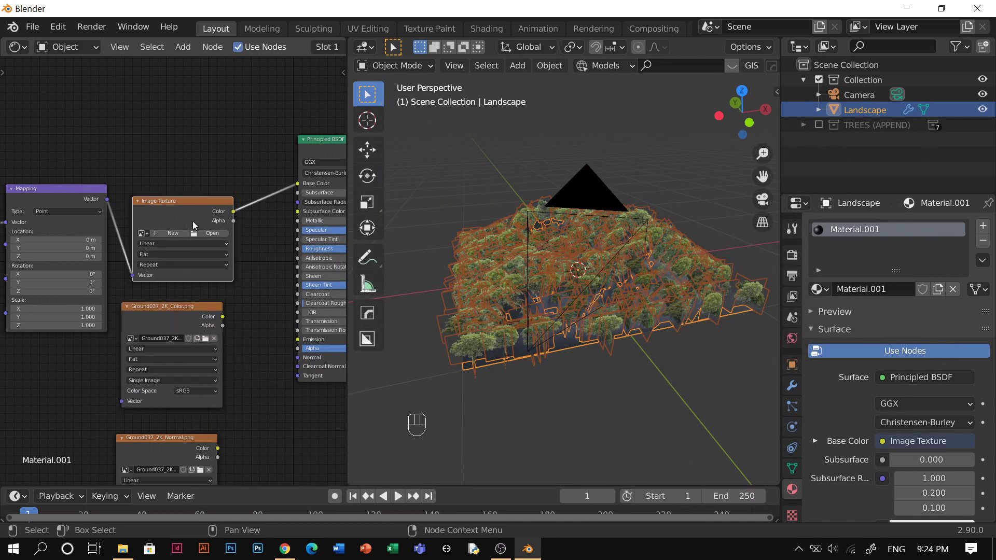
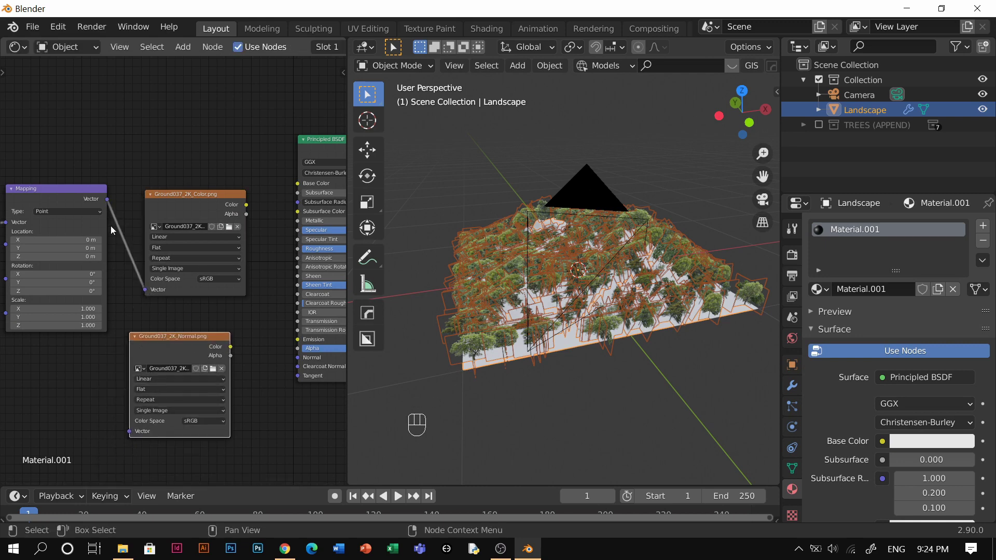
left_click(131, 353)
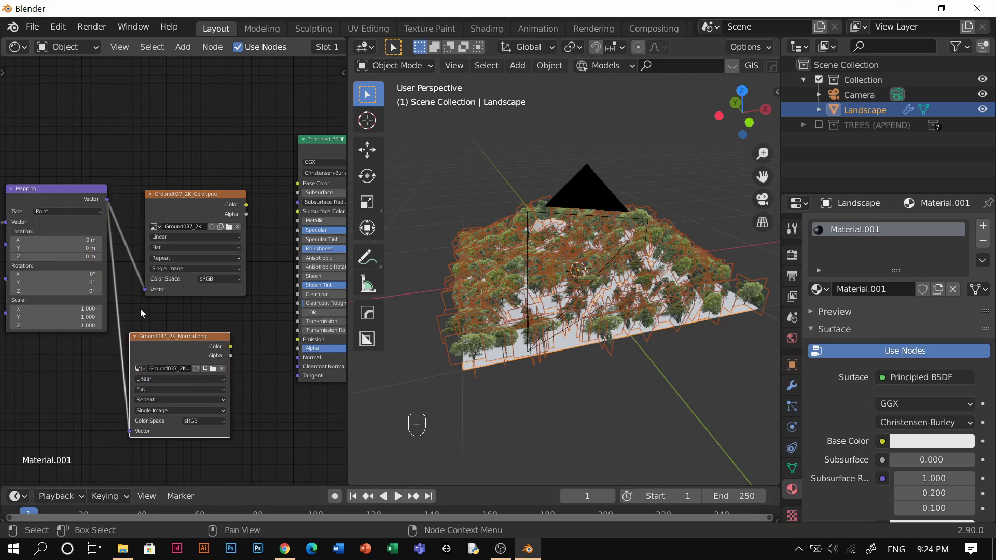
middle_click(245, 360)
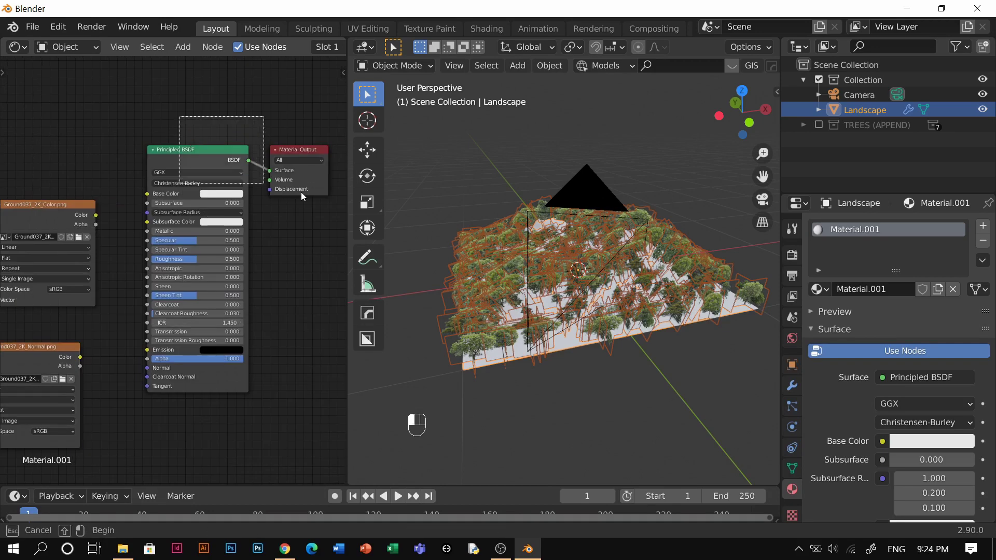
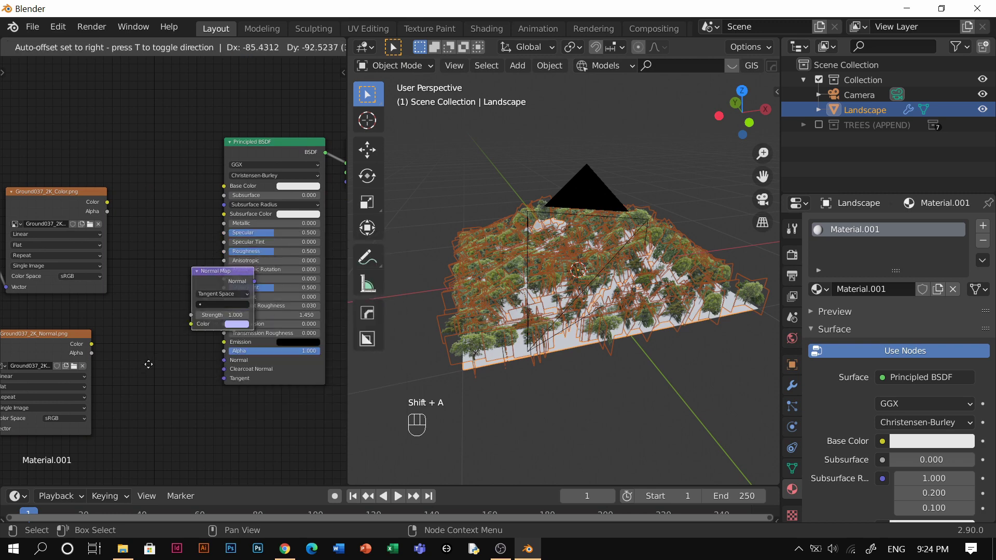
left_click(214, 363)
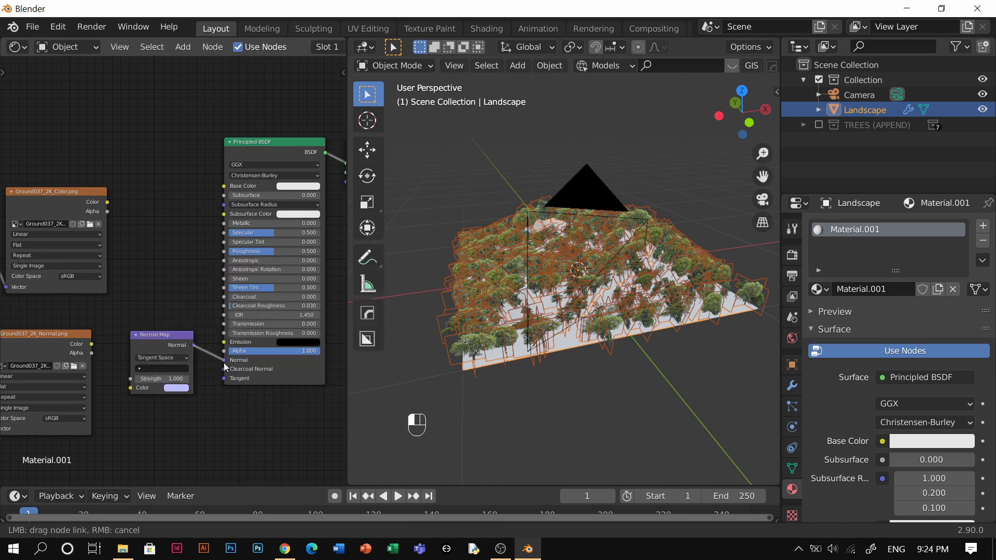
middle_click(118, 365)
left_click_drag(121, 368, 178, 423)
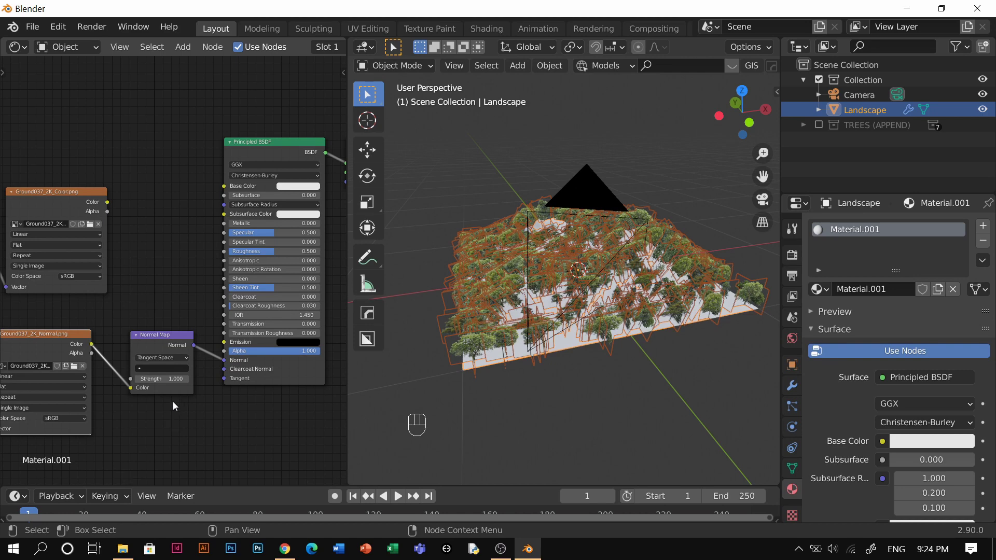
left_click_drag(110, 204, 262, 256)
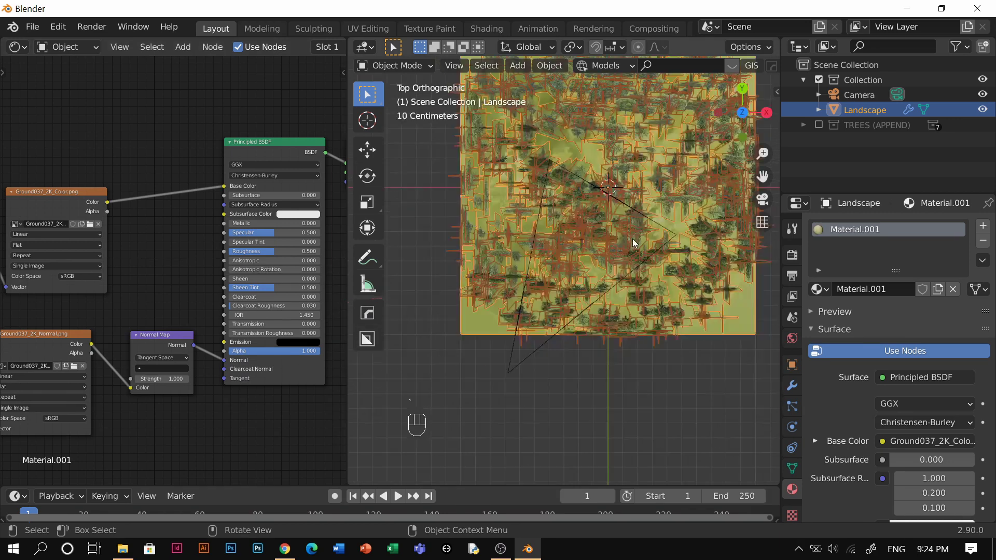
From top view, turn off the particle trees' viewport display and select the bare landscape for editing
middle_click(594, 231)
left_click(609, 205)
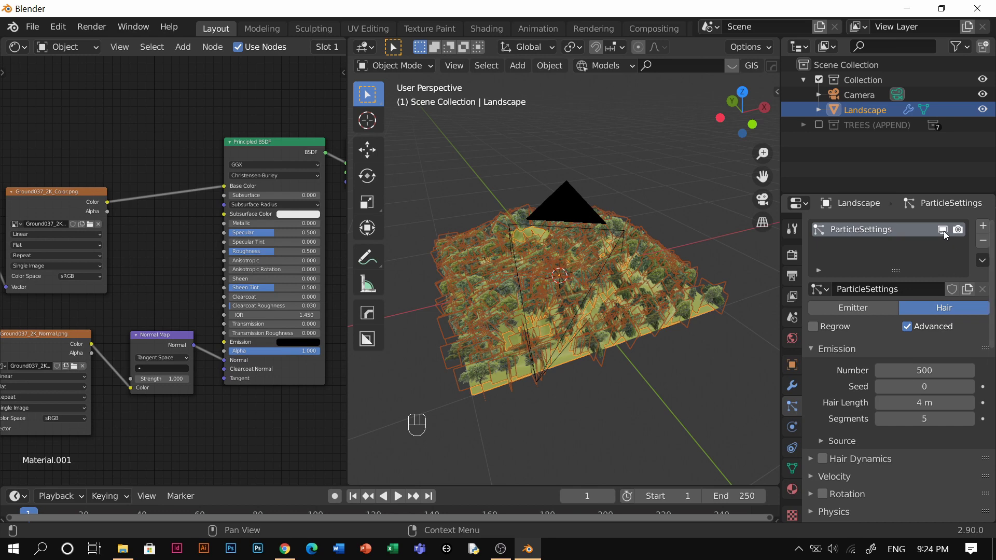
middle_click(946, 235)
middle_click(589, 413)
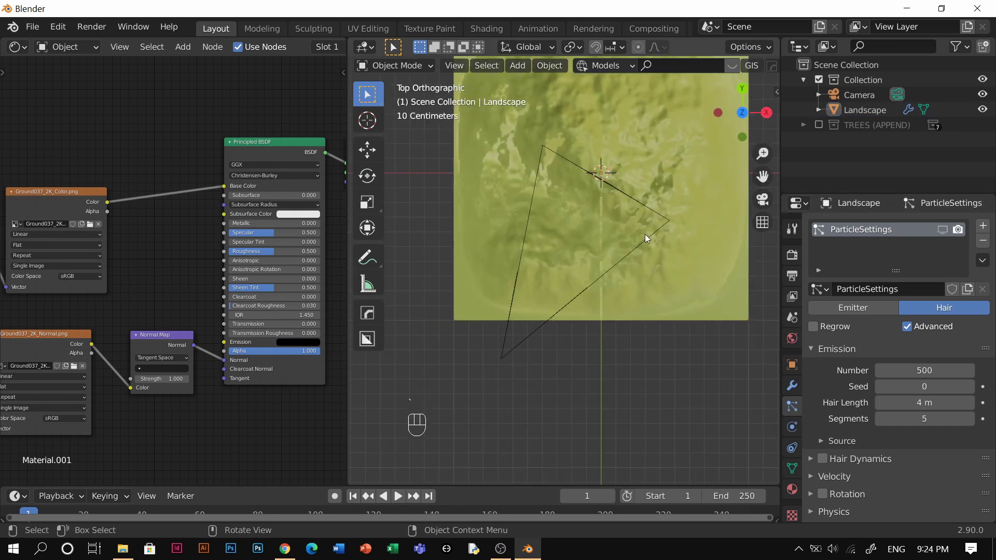
middle_click(644, 290)
middle_click(636, 187)
left_click(640, 180)
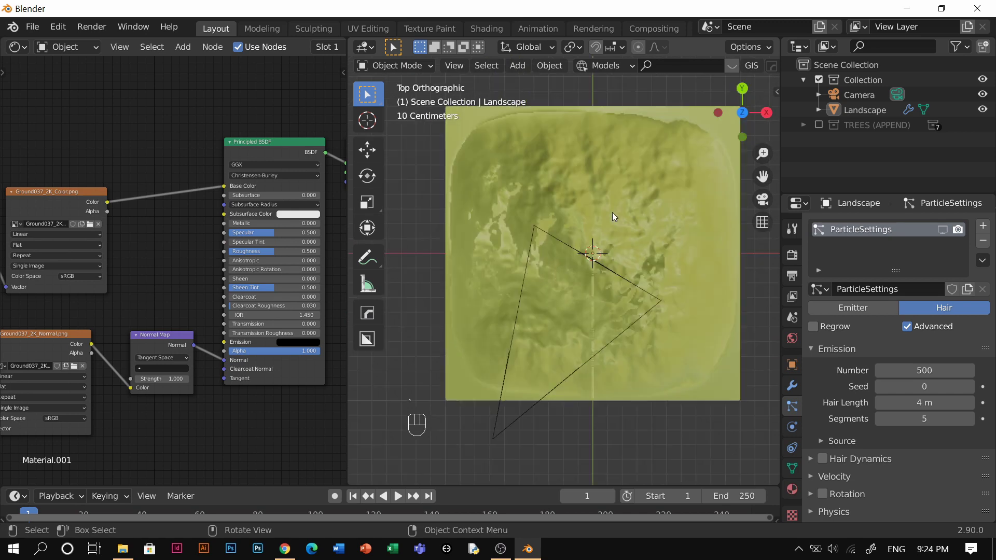
left_click_drag(594, 232, 502, 170)
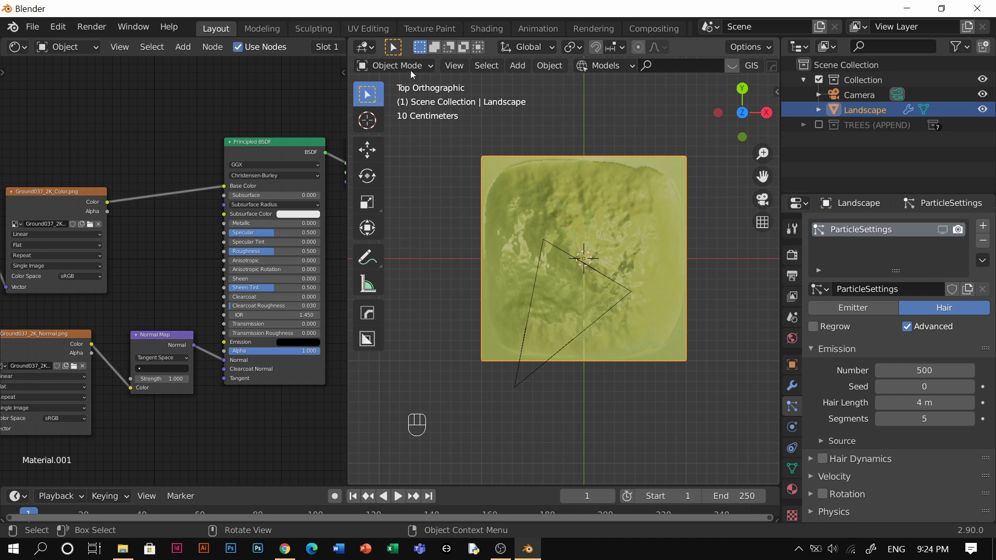
left_click(411, 70)
Unwrap the landscape mesh and show its UV layout in a UV Editor beside the viewport
key("Tab")
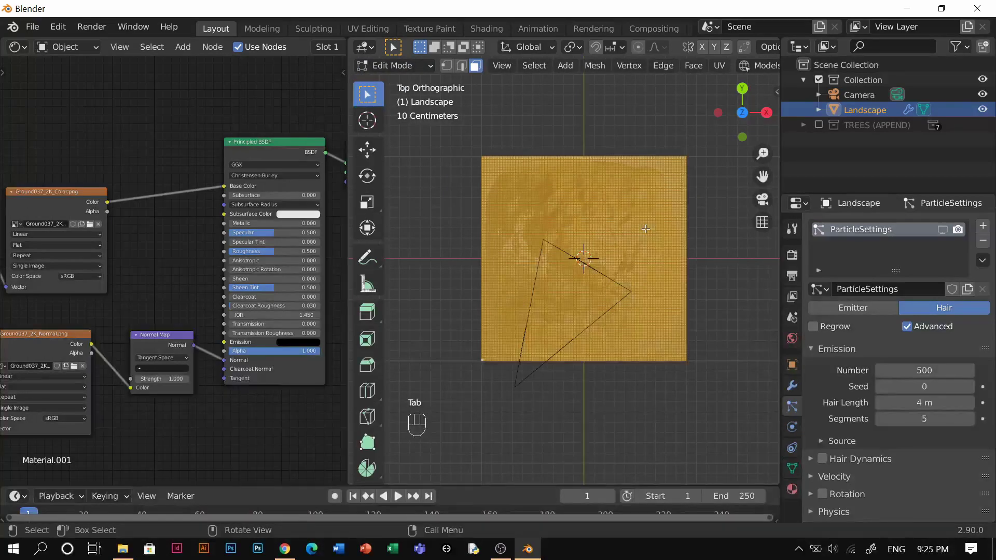
key("u")
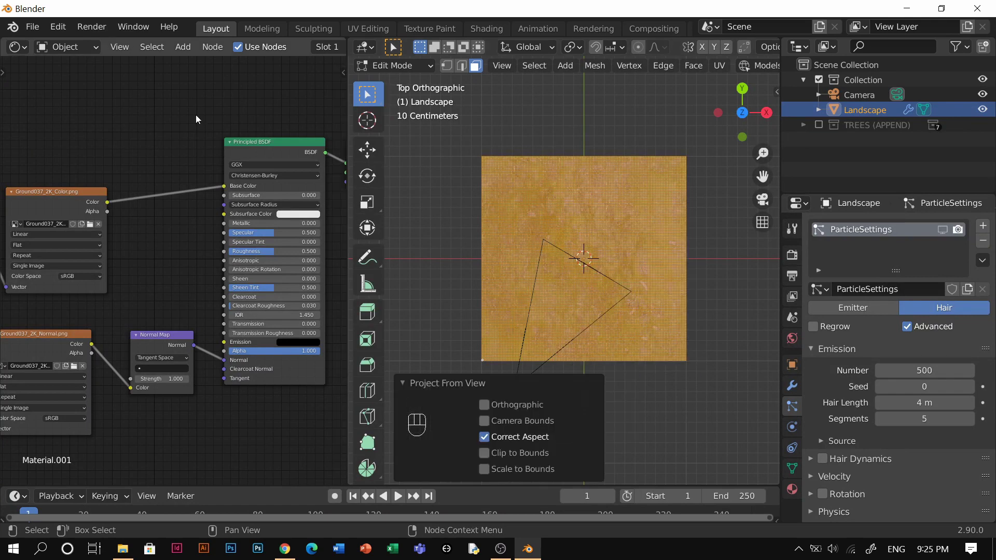
left_click_drag(18, 48, 329, 95)
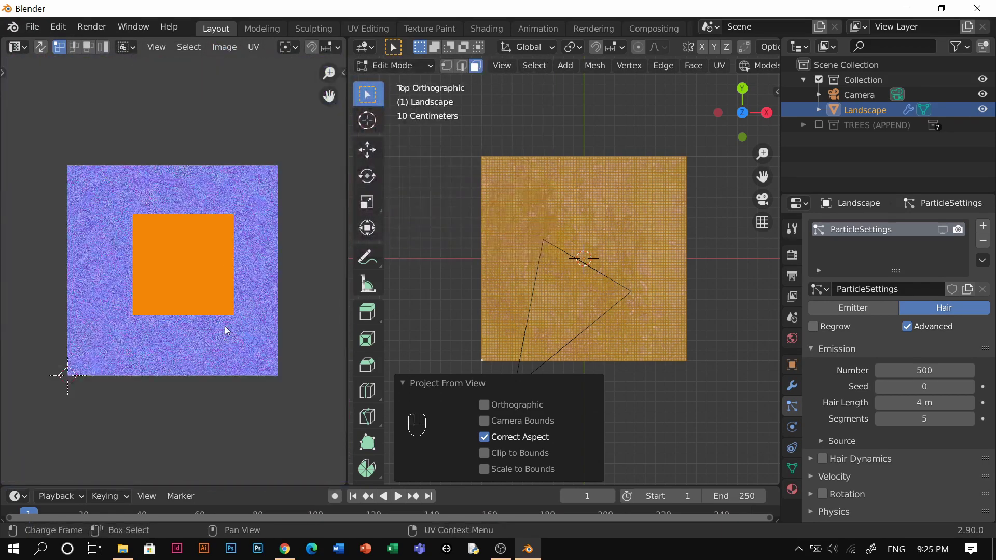
key("s")
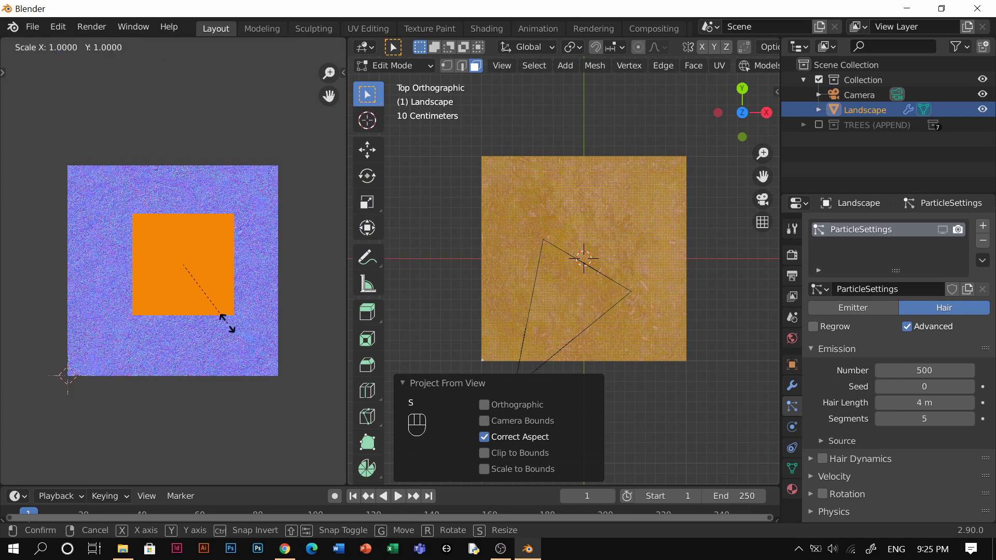
key("Tab")
Check how the grass texture currently tiles across the terrain
double_click(599, 291)
middle_click(605, 280)
scroll("up", 3)
middle_click(608, 301)
left_click(636, 248)
middle_click(635, 248)
middle_click(590, 323)
middle_click(643, 273)
left_click_drag(646, 285, 625, 285)
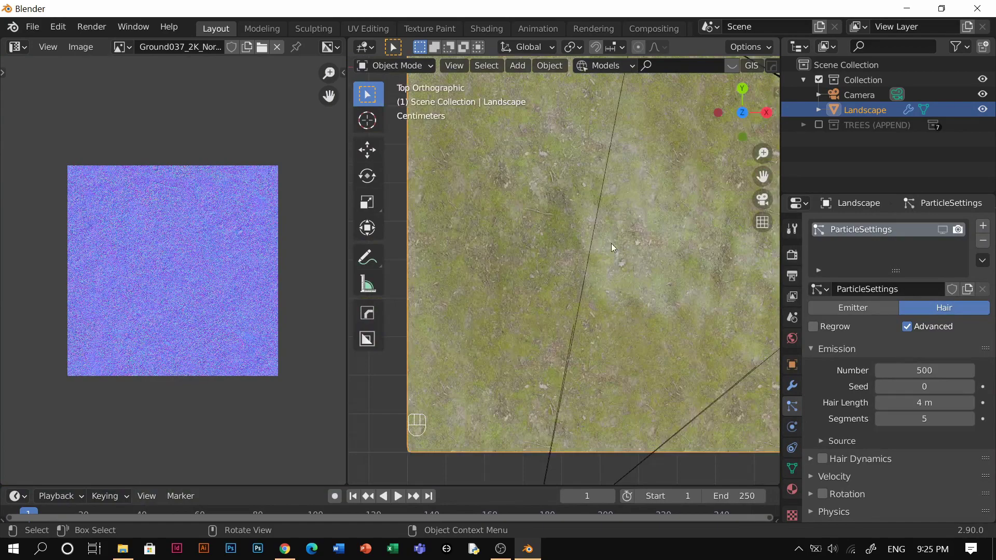
middle_click(606, 270)
Scale all the landscape UVs up by a factor of 2 so the texture tiles finer
key("Tab")
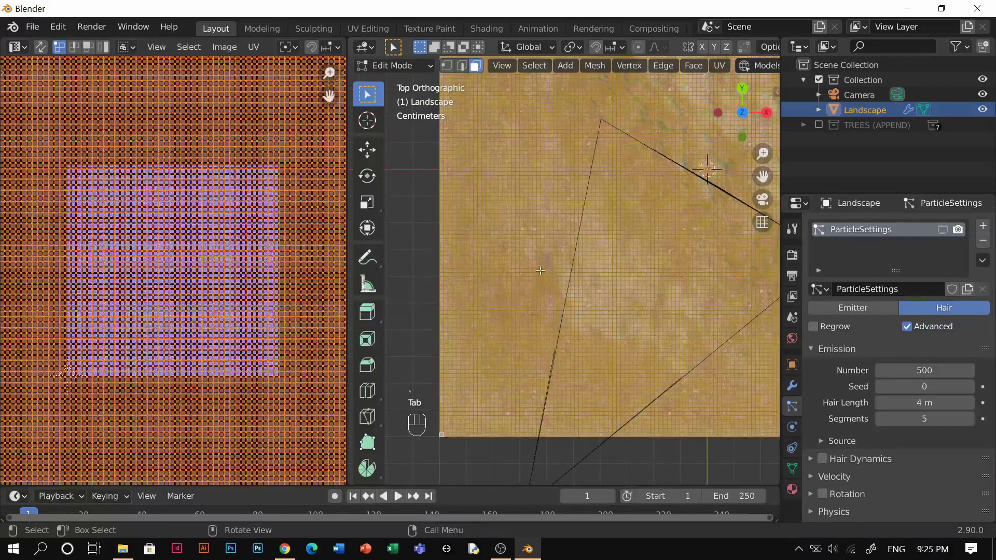
key("Tab")
key("s")
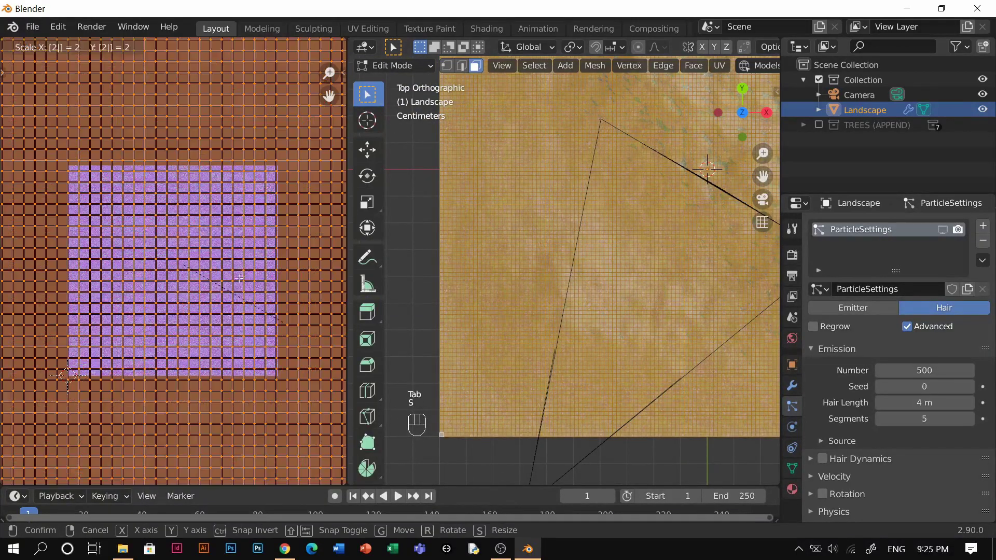
key("Tab")
key("Tab")
Orbit in perspective to inspect the finer Ground037 tiling over the hills
middle_click(628, 180)
scroll("up", 3)
middle_click(629, 275)
scroll("up", 3)
middle_click(651, 303)
middle_click(645, 304)
left_click(640, 304)
left_click(592, 308)
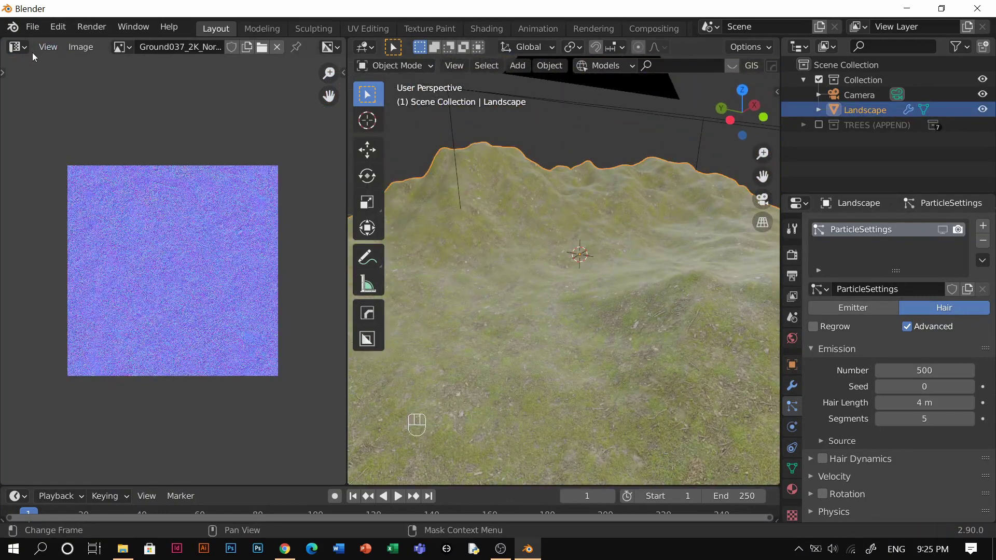
left_click(23, 53)
Return the left area to the Shader Editor showing the landscape material's node tree
left_click_drag(25, 53, 112, 225)
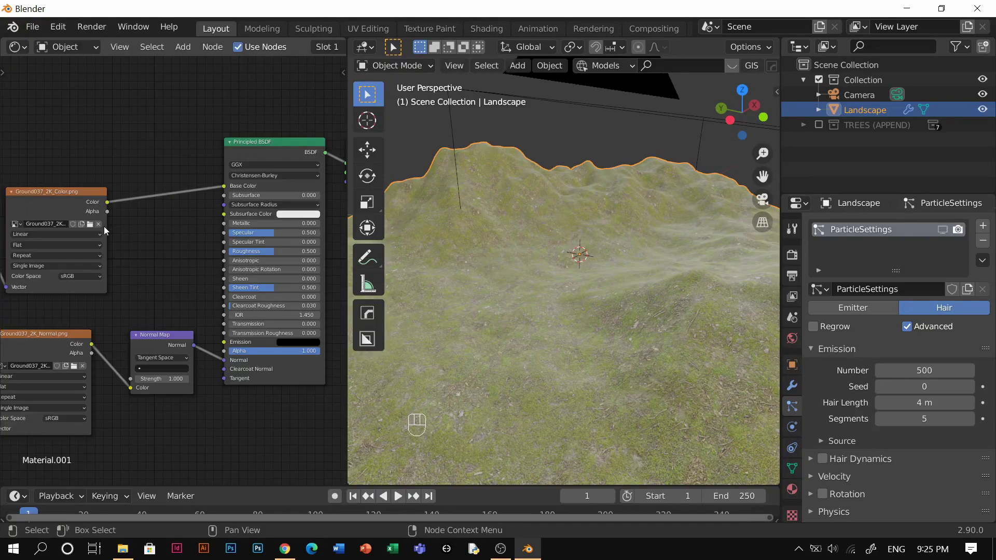
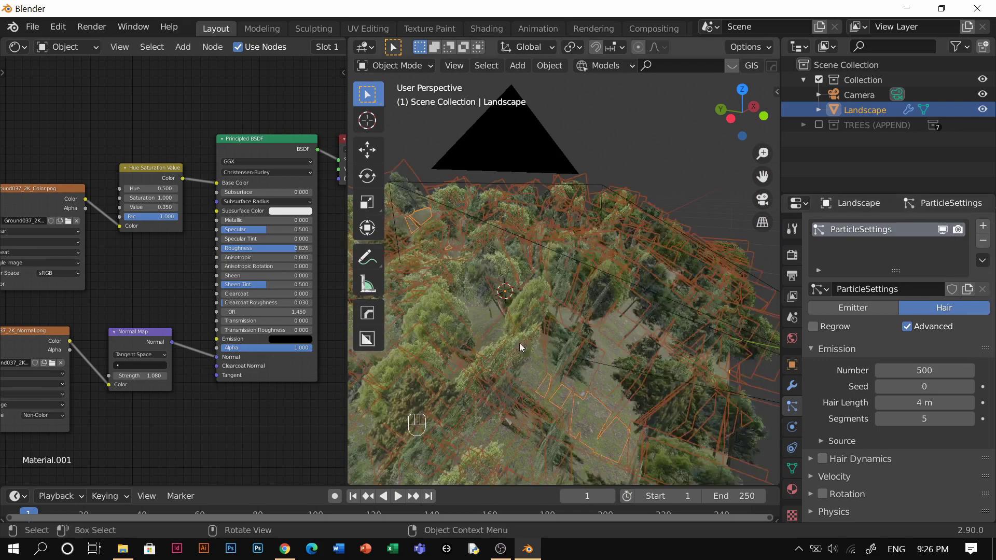
Orbit around the forested hills and deselect the landscape to see the shrunken 0.010-scale trees
middle_click(505, 338)
scroll("up", 3)
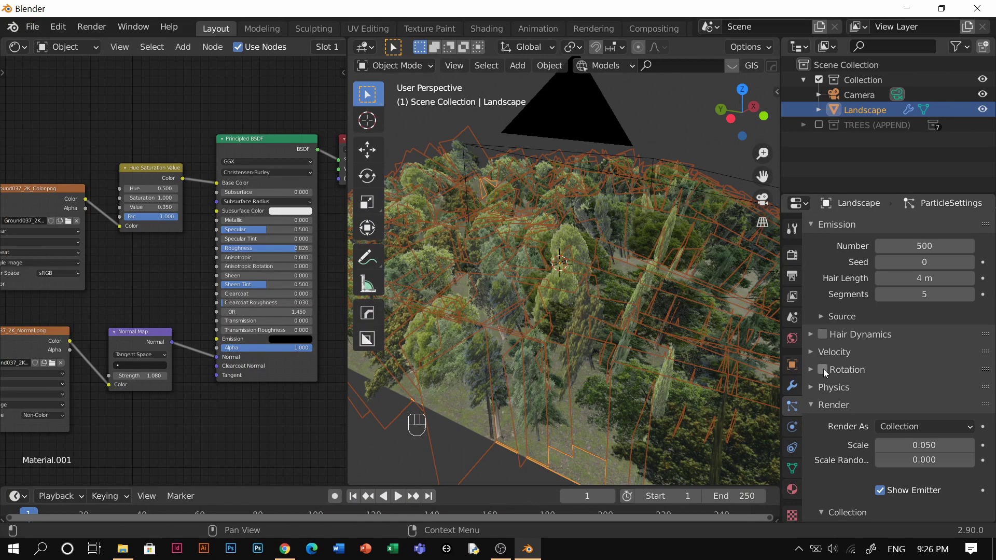
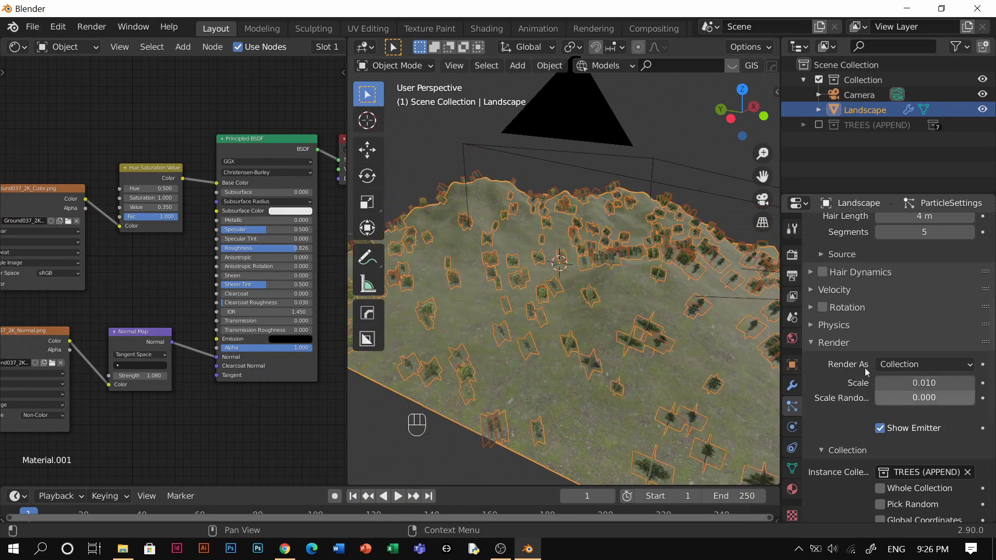
middle_click(484, 124)
middle_click(593, 336)
left_click(595, 337)
middle_click(596, 337)
middle_click(612, 388)
left_click(572, 342)
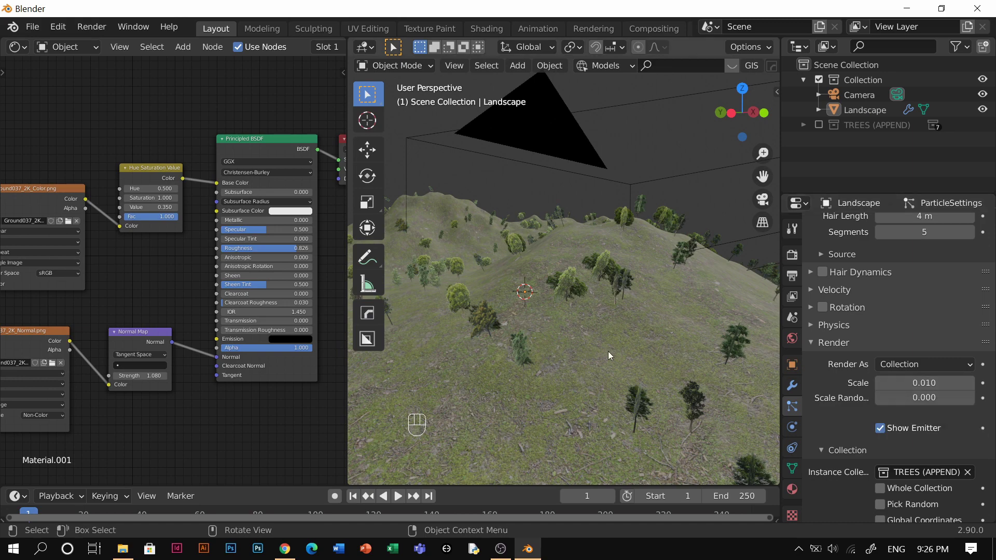
middle_click(568, 324)
Select the camera and look through it at the forested hills
left_click(540, 316)
left_click(507, 319)
middle_click(508, 322)
Set the tree particle scale to 0.008 with 0.266 randomness and inspect the tree-covered hills
scroll("up", 3)
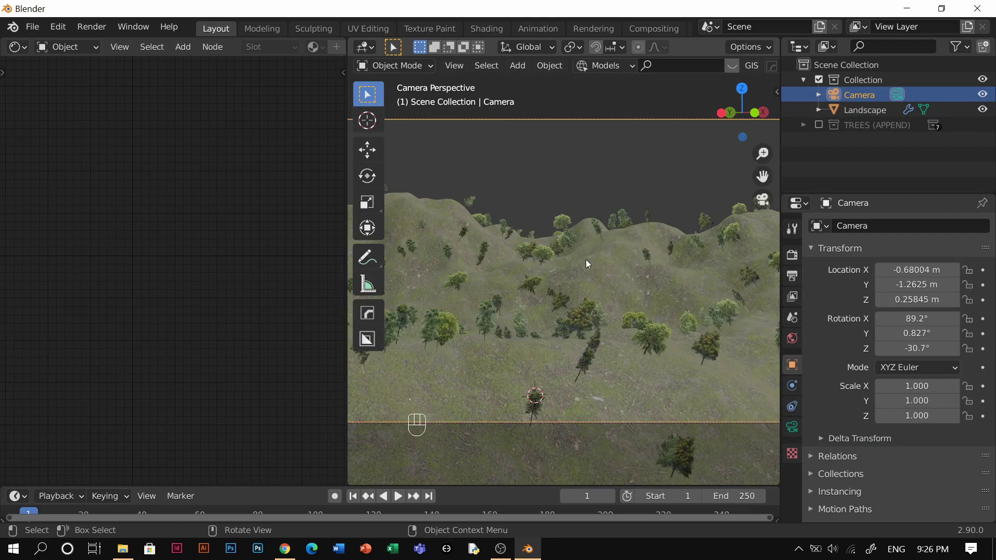
scroll("down", 3)
middle_click(604, 266)
scroll("down", 3)
middle_click(617, 311)
scroll("up", 3)
left_click(617, 312)
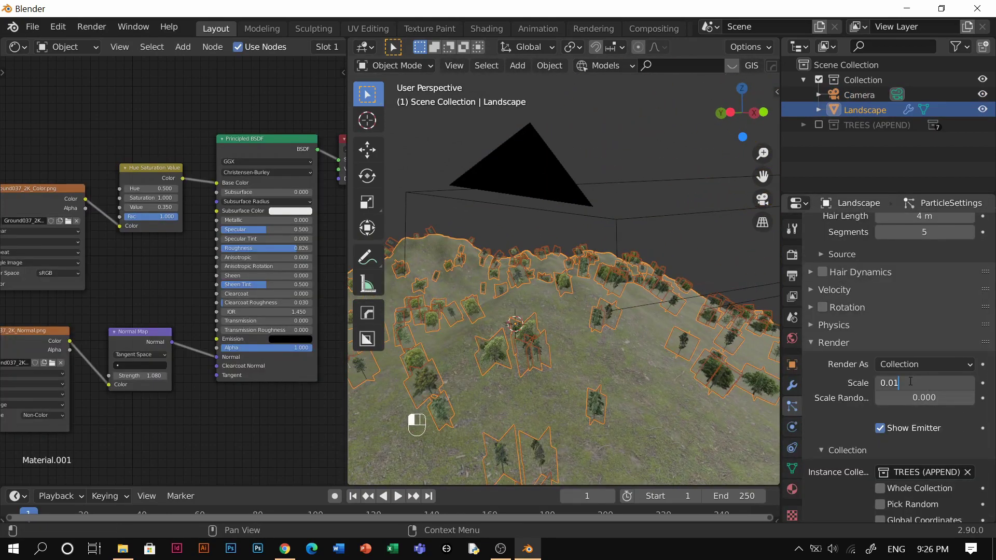
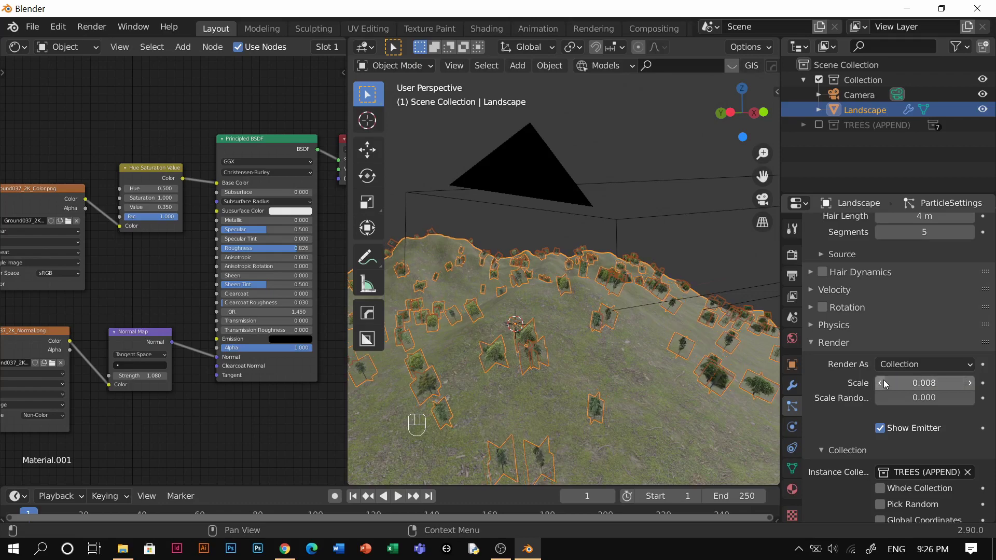
middle_click(549, 295)
scroll("up", 3)
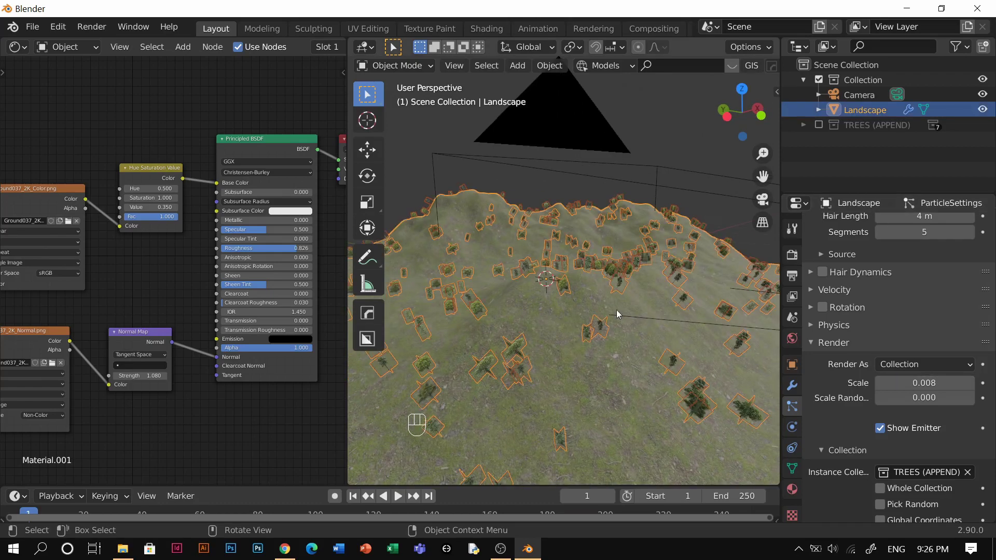
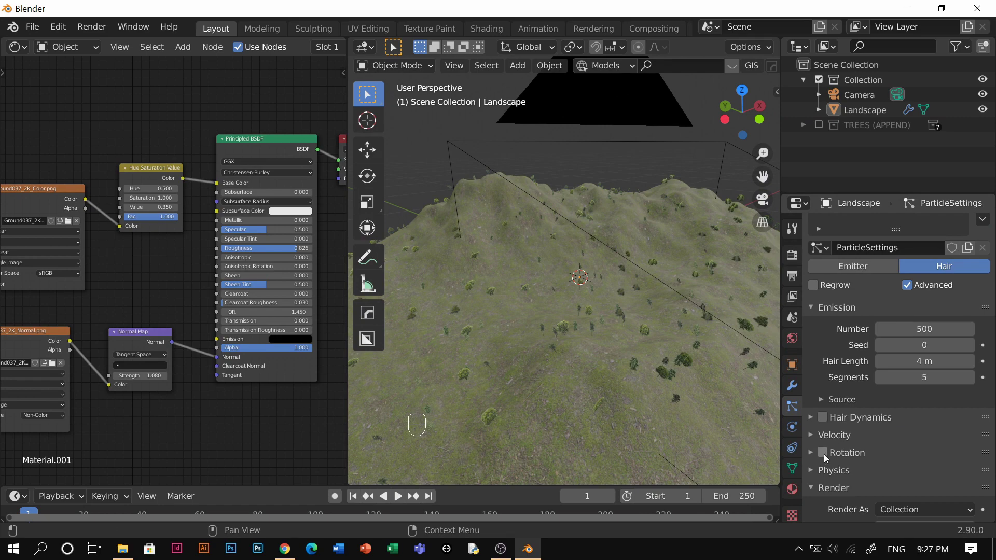
Enable rotation for the tree particles with a Global Z orientation axis
left_click(849, 415)
left_click_drag(921, 389, 907, 285)
scroll("up", 3)
left_click(906, 285)
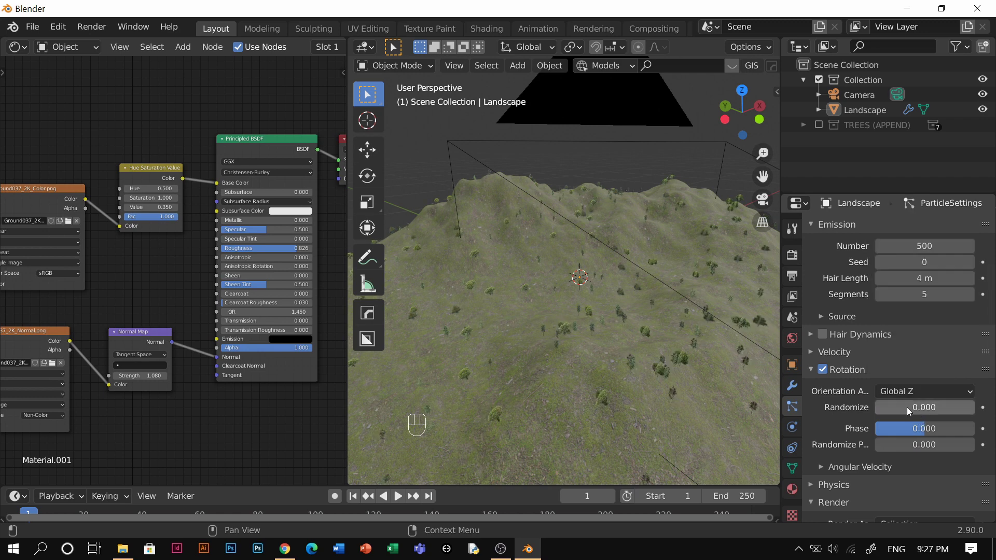
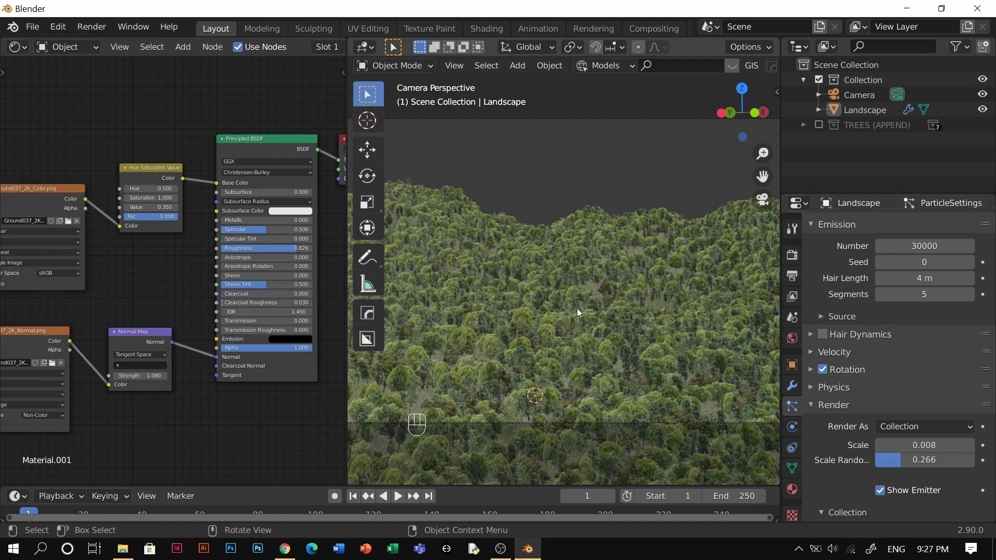
Reduce the tree particle Number to 20000 and view the forest in solid shading
middle_click(554, 335)
left_click(548, 331)
middle_click(554, 321)
scroll("up", 3)
key("z")
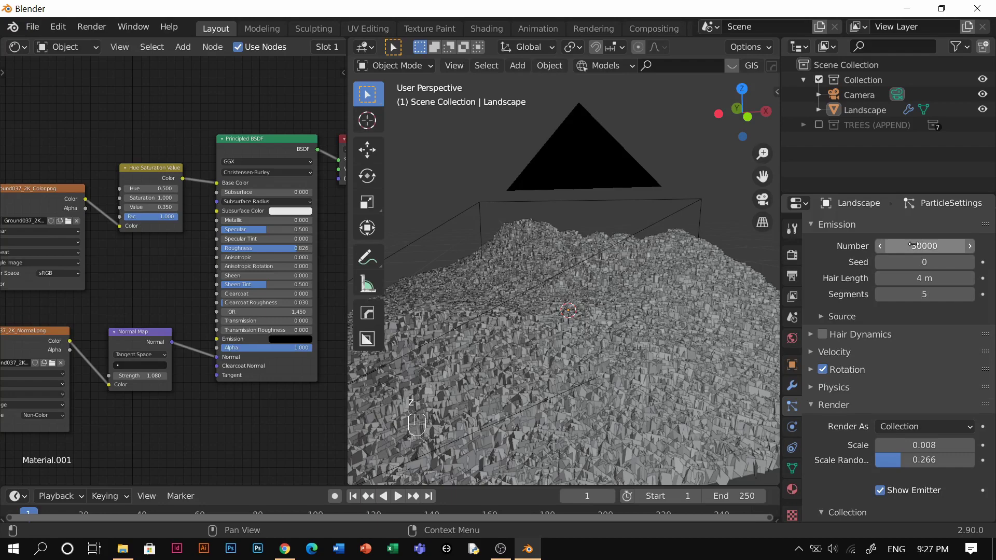
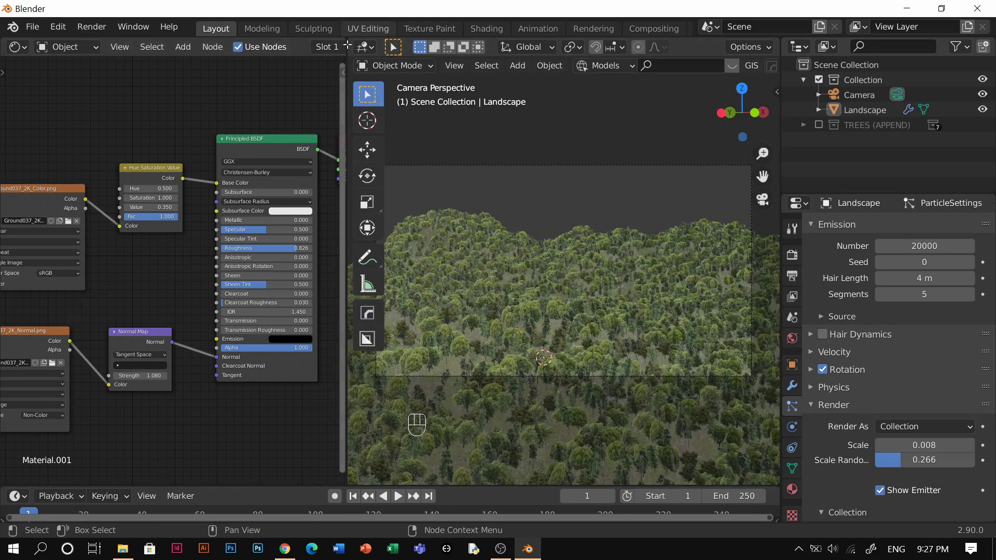
key("z")
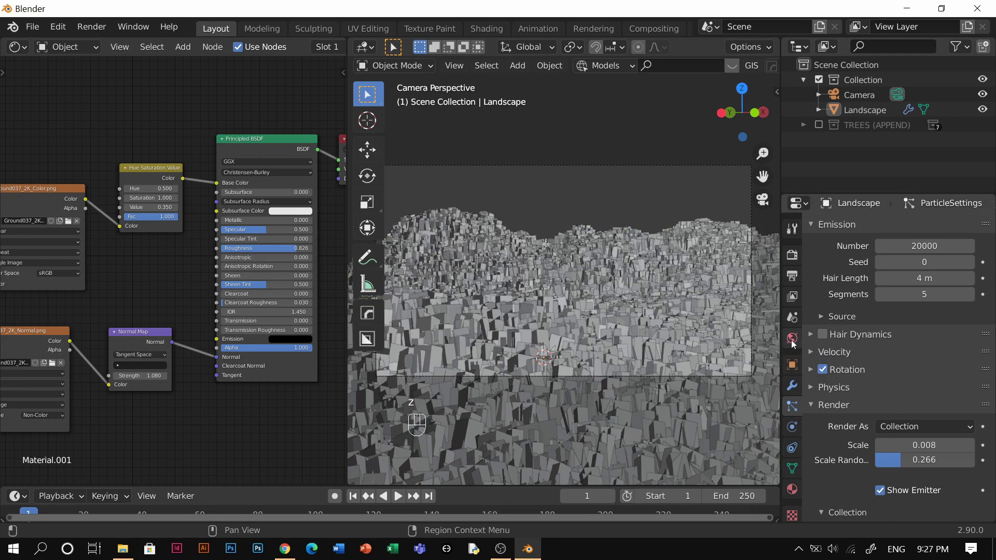
Use the morning03_EXR.exr environment texture for the world colour and add a Mapping node to it
left_click_drag(884, 324, 751, 284)
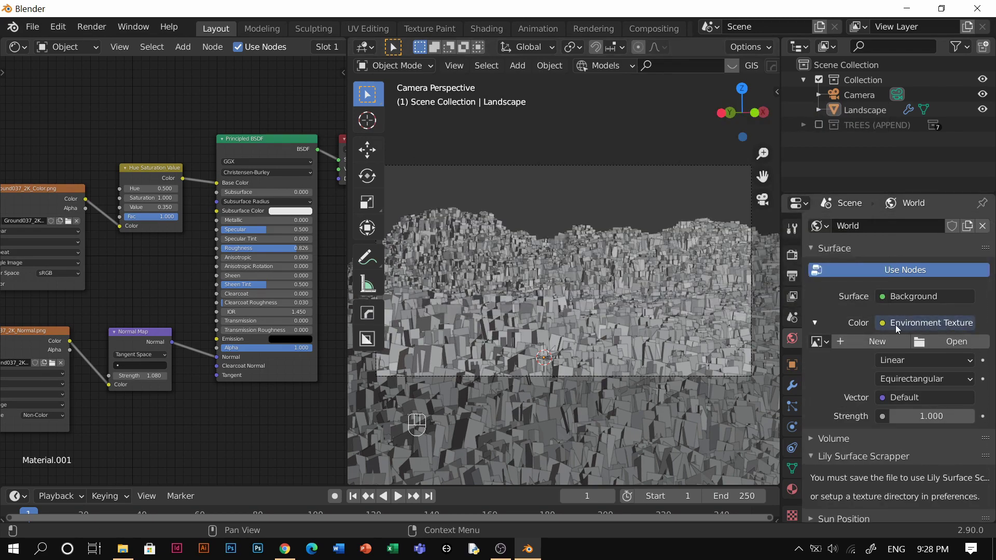
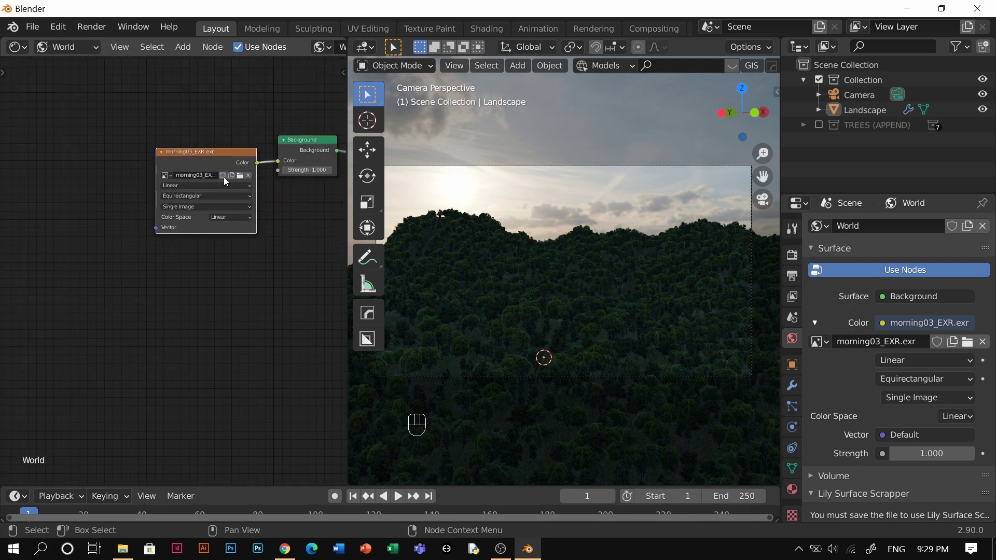
key("ctrl+t")
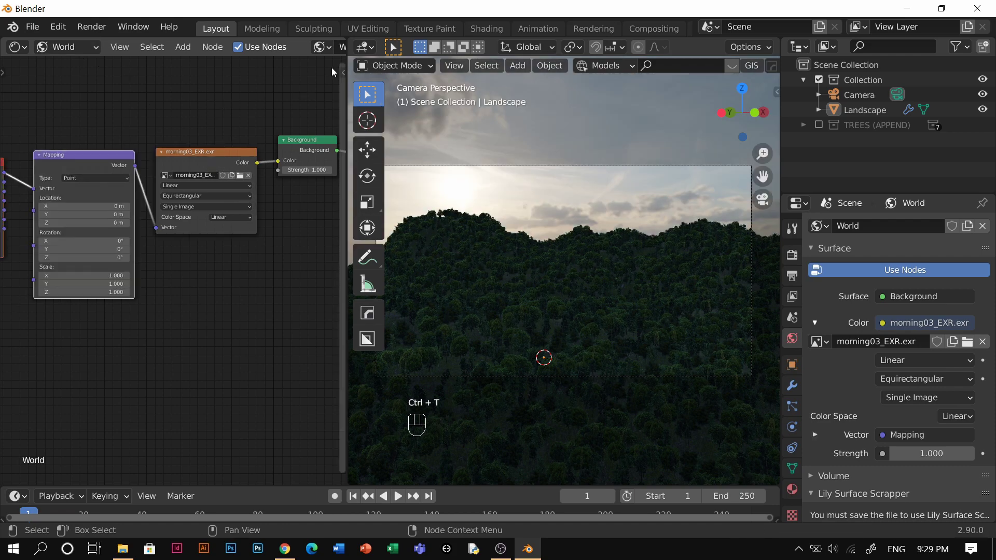
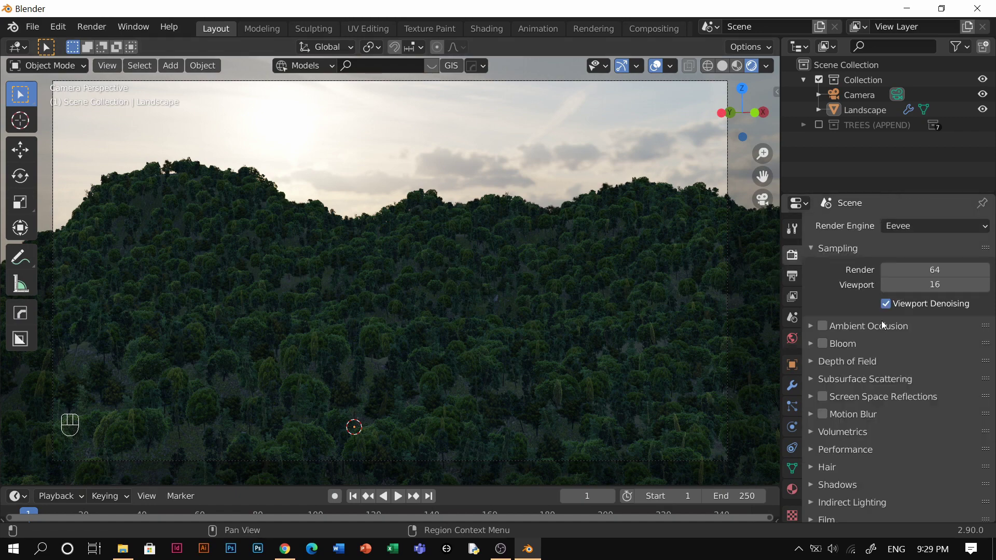
Enable Ambient Occlusion and Bloom in the Eevee render settings
left_click(845, 349)
left_click(825, 331)
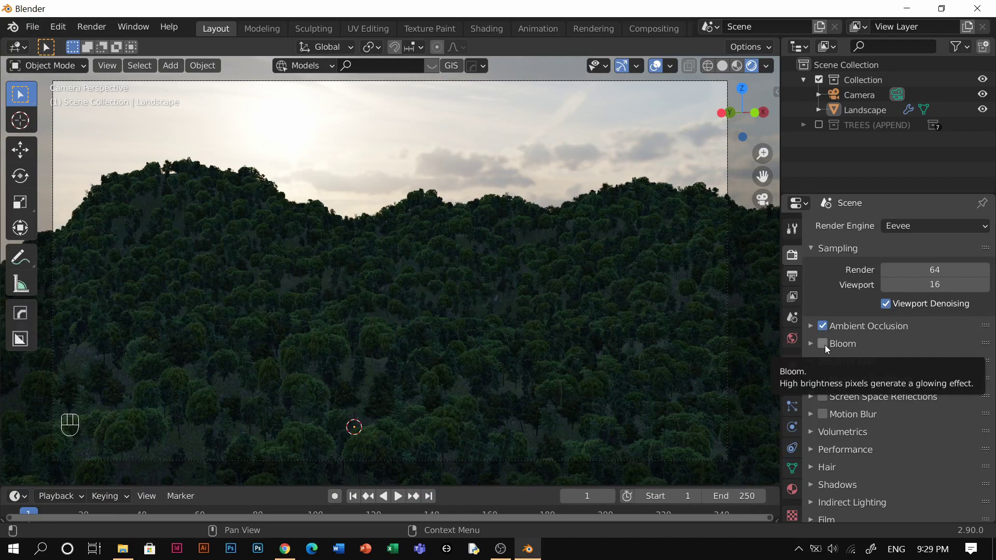
left_click_drag(828, 348, 830, 399)
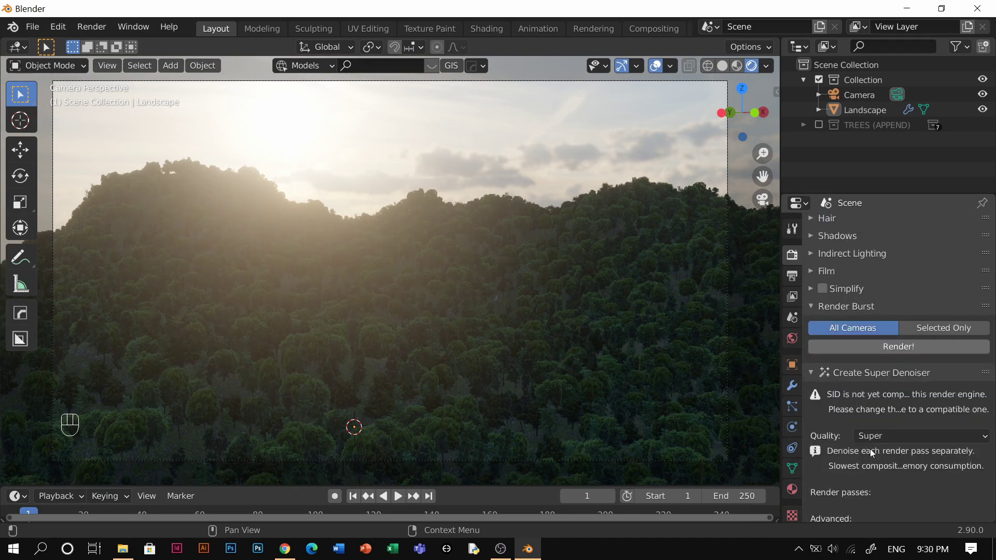
Set the Color Management look to Medium High Contrast after trying Medium and High Contrast
left_click(873, 497)
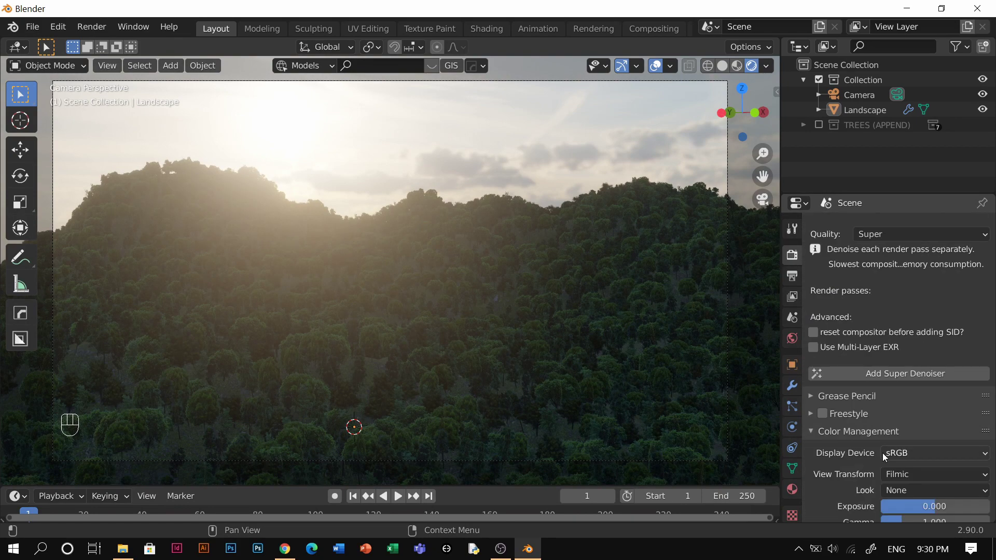
left_click_drag(909, 492, 897, 413)
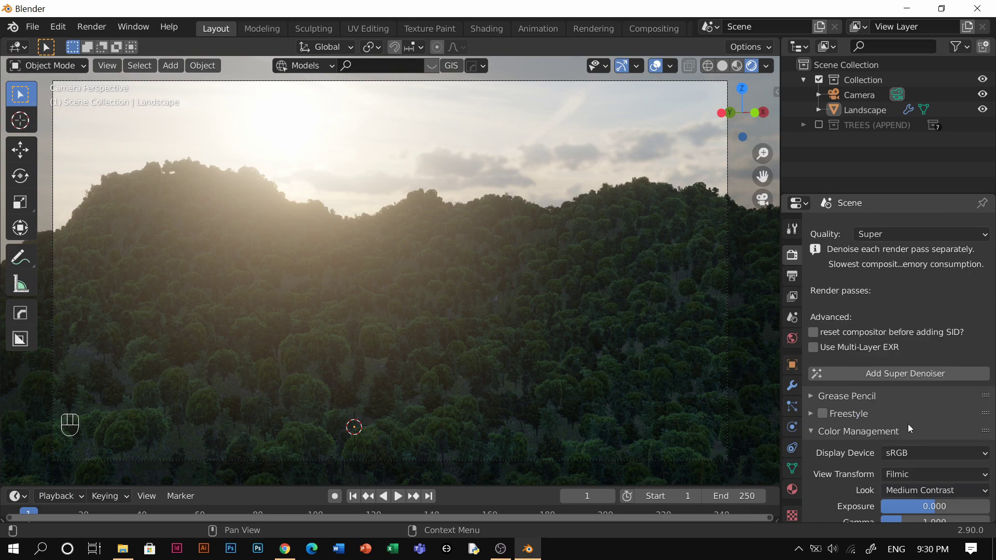
left_click_drag(922, 472, 894, 447)
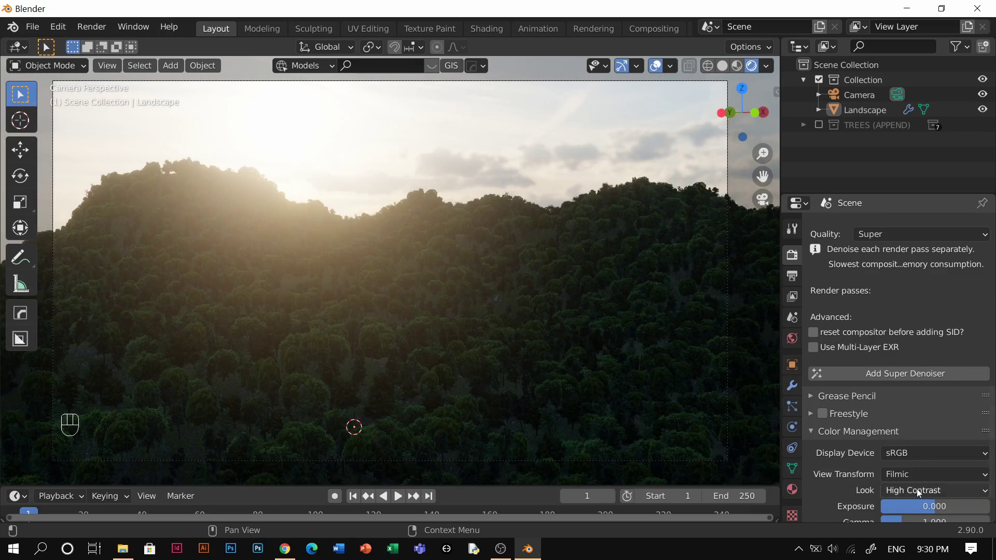
left_click_drag(920, 492, 919, 426)
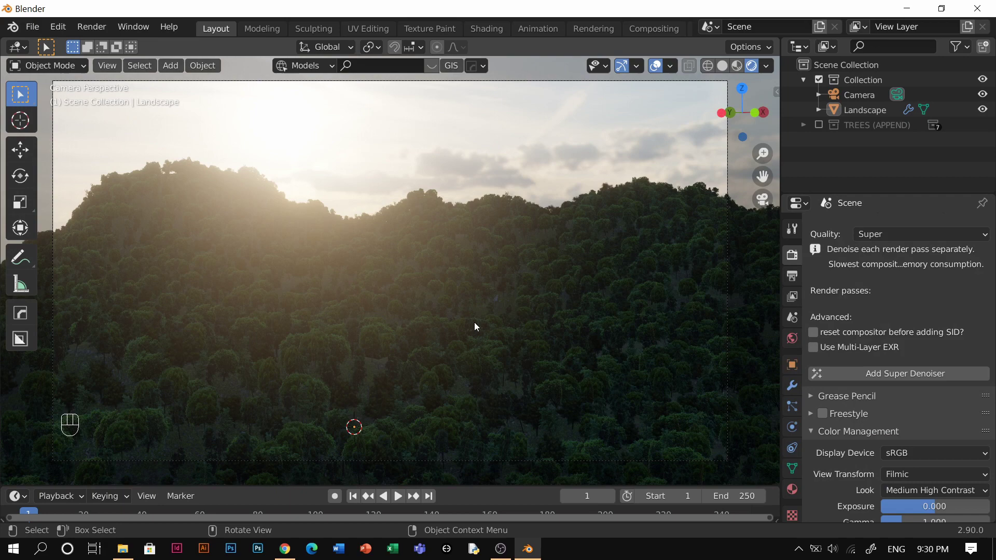
Select the landscape and preview the grassy terrain in Material Preview shading without the trees
key("z")
left_click(792, 413)
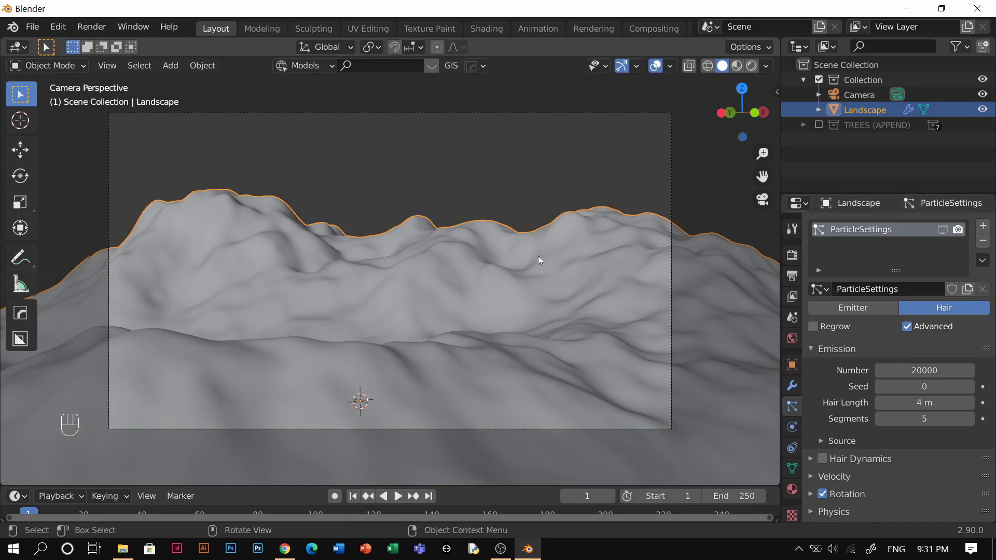
key("z")
left_click_drag(475, 307, 655, 311)
left_click(549, 324)
middle_click(447, 324)
left_click(432, 322)
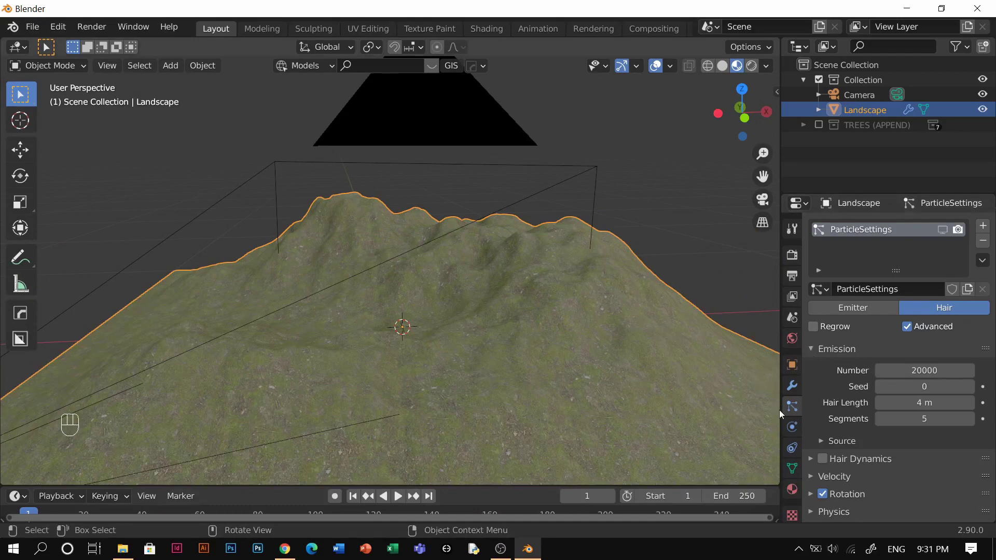
Show the landscape's material settings and then the Eevee render settings
left_click(799, 493)
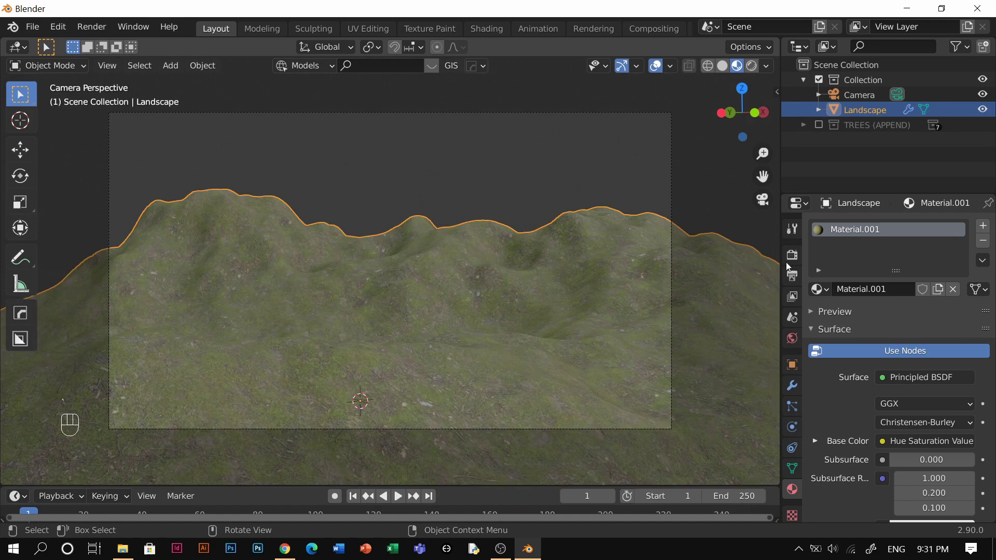
left_click(801, 256)
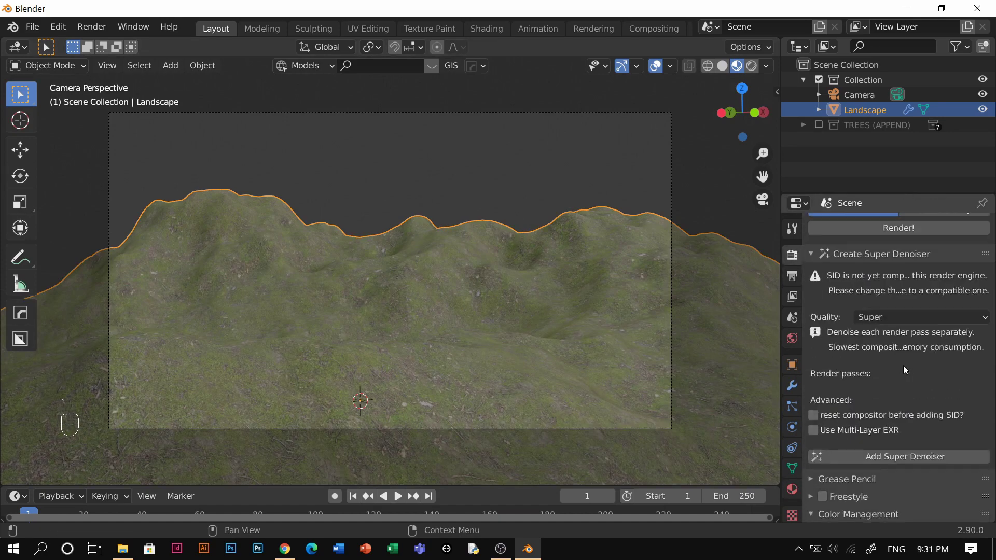
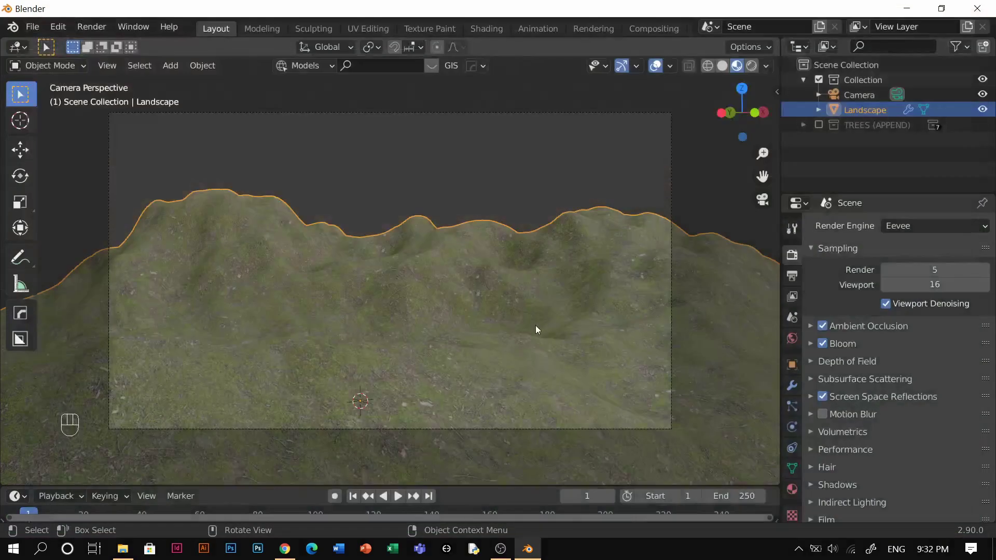
Add a cube and scale it up to enclose the landscape and camera
middle_click(519, 337)
key("shift+a")
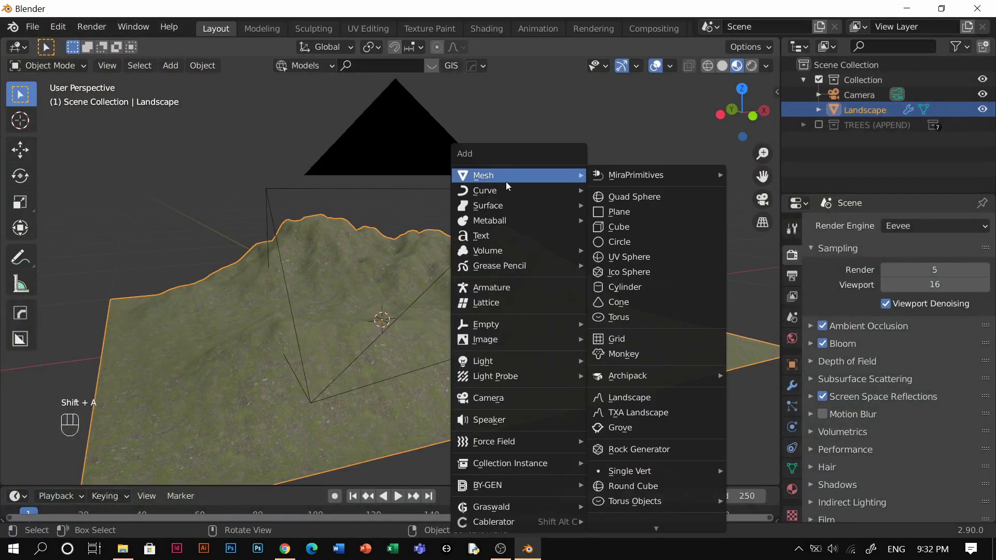
key("s")
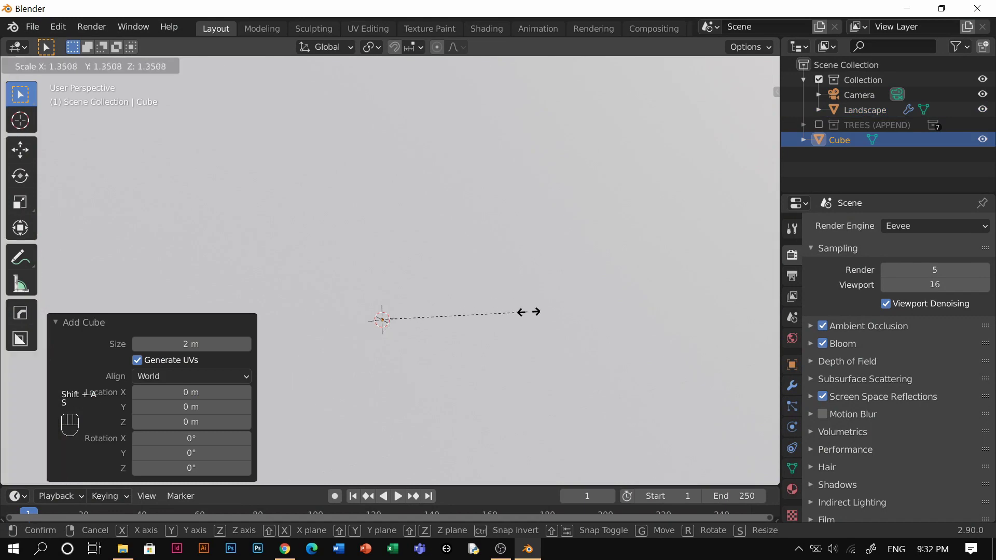
middle_click(585, 329)
scroll("up", 3)
Set the cube's viewport display to Wire so the terrain stays visible inside it
left_click(580, 334)
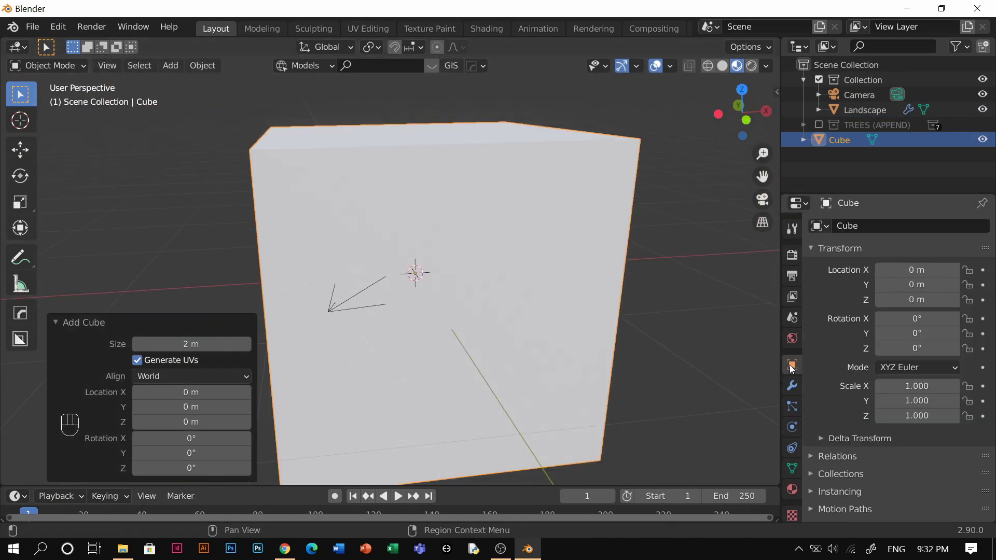
left_click(847, 503)
left_click_drag(907, 480, 896, 442)
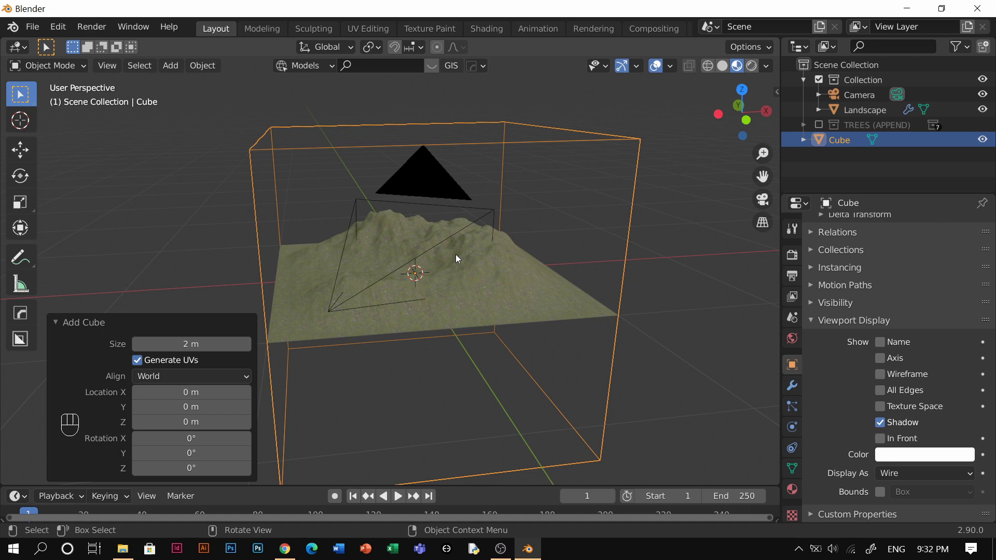
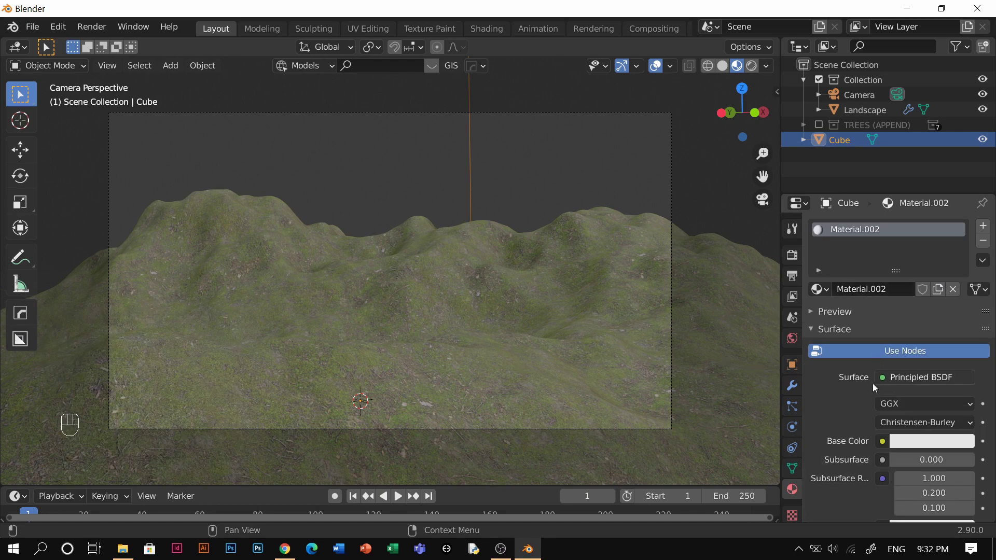
Remove the cube's surface shader and preview the 0.050-density volumetric fog in rendered shading
left_click_drag(912, 384, 836, 401)
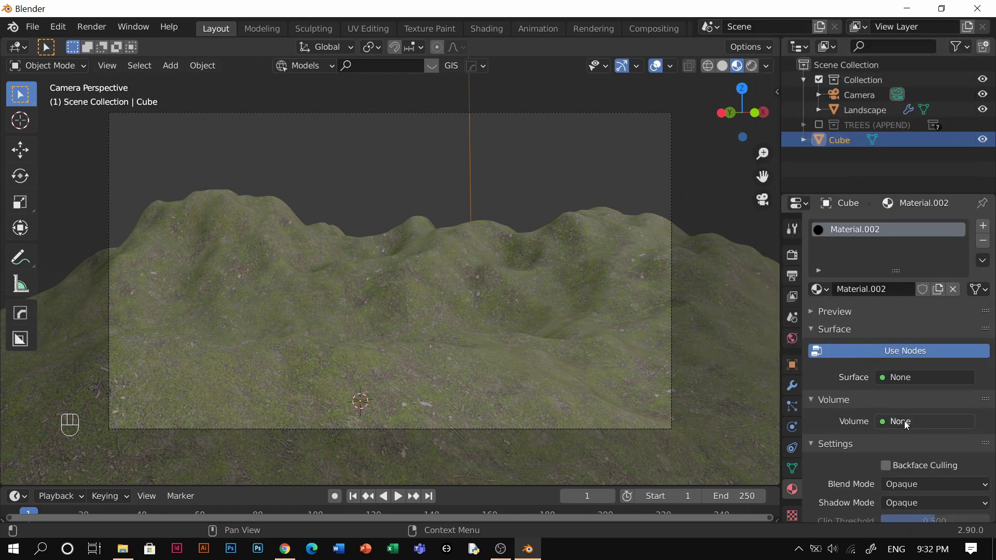
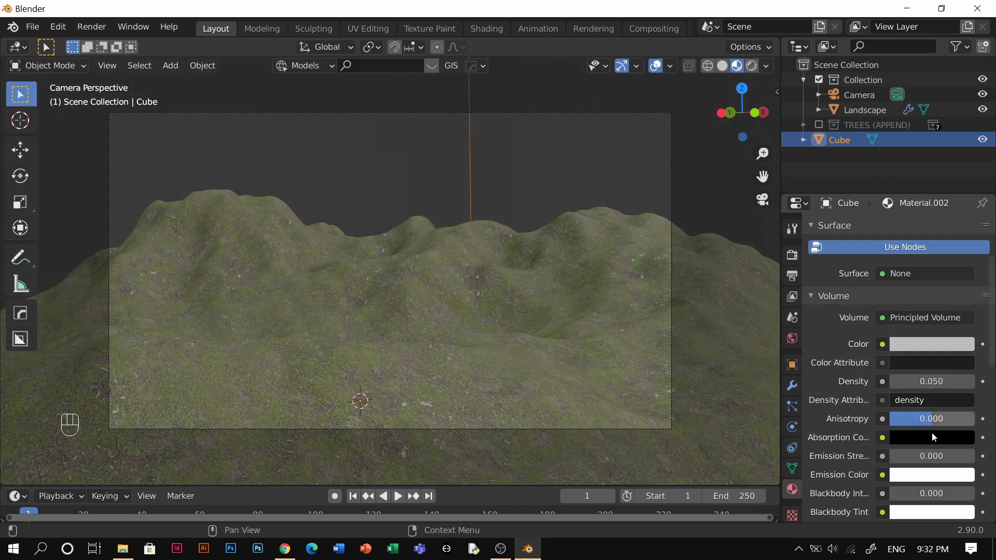
key("z")
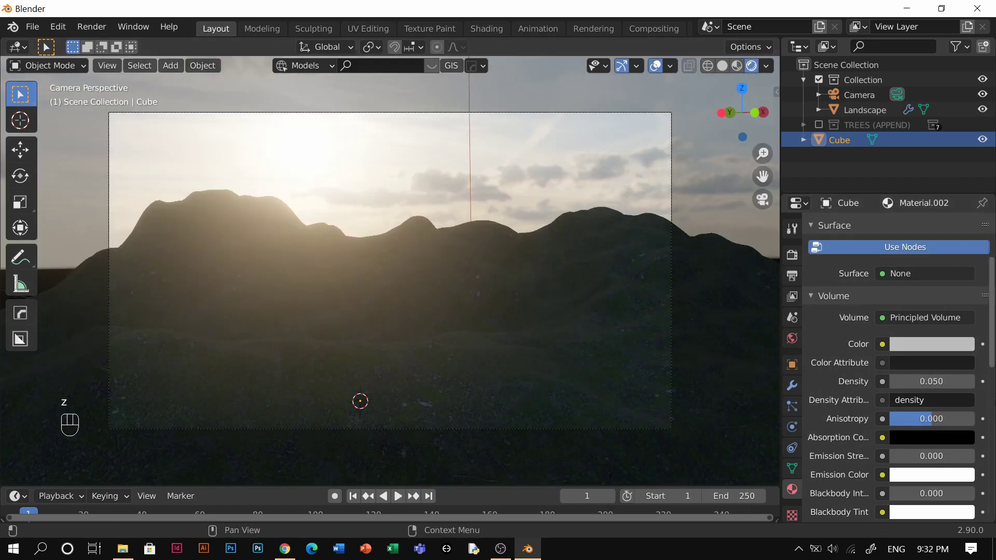
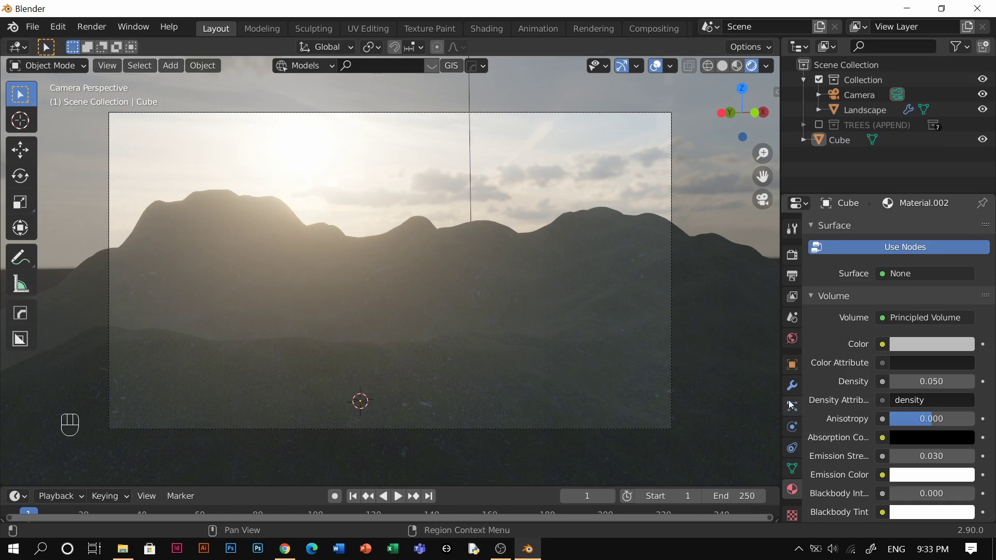
left_click_drag(525, 317, 945, 232)
left_click(533, 161)
left_click(541, 154)
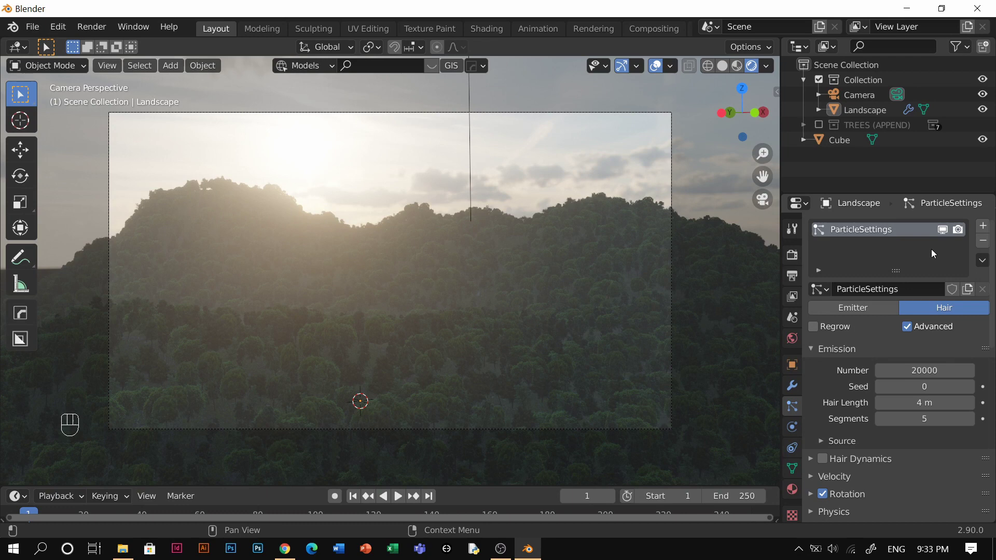
left_click(912, 270)
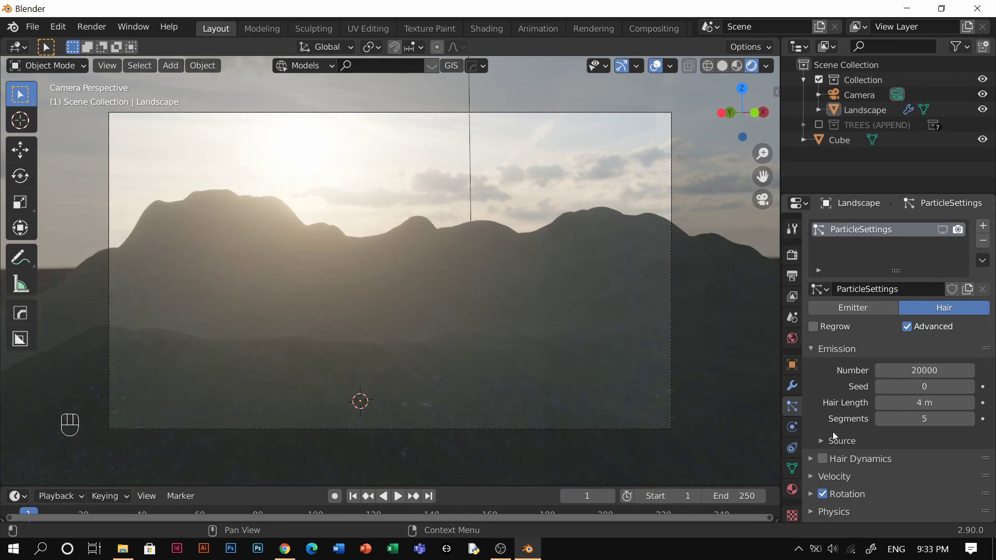
key("z")
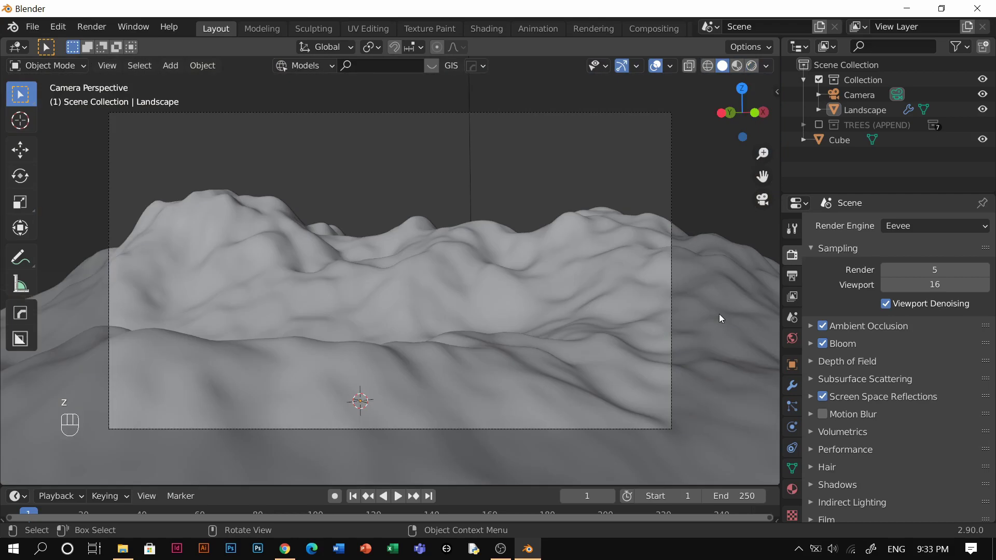